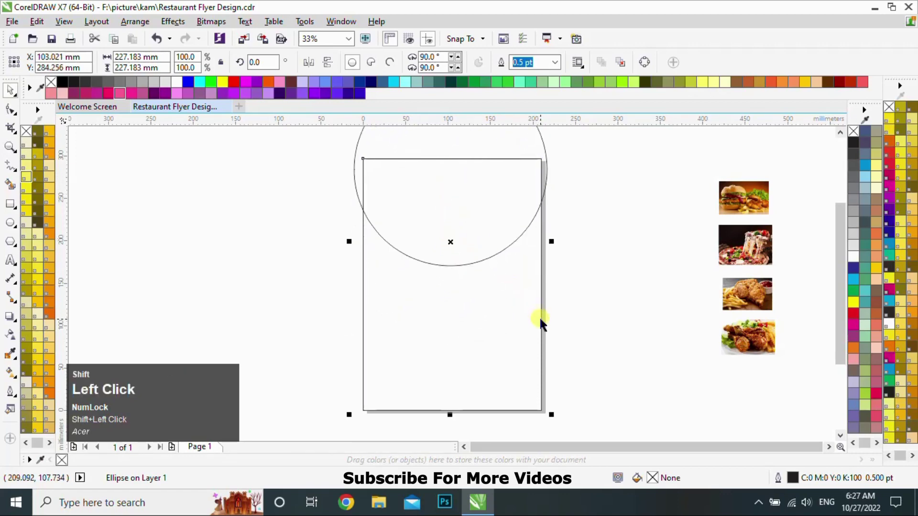
Centre the circle on the page and PowerClip the burger photo inside it.
key("c")
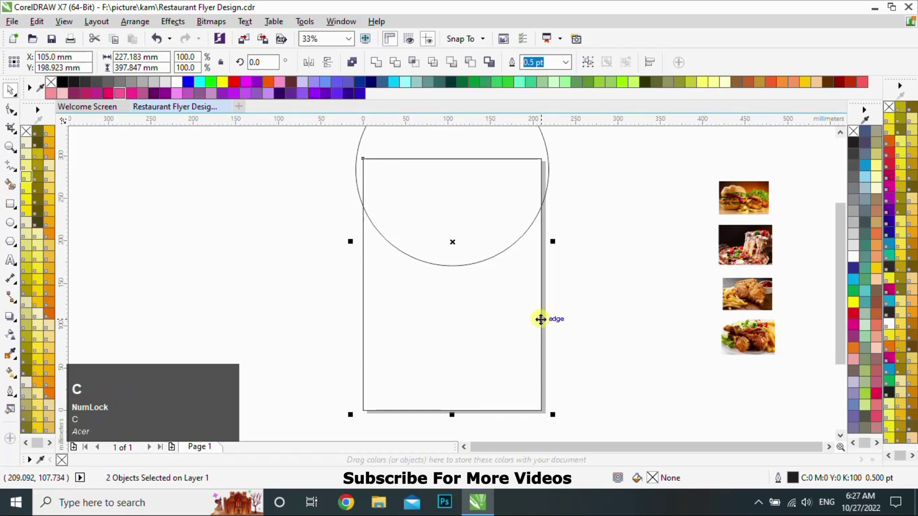
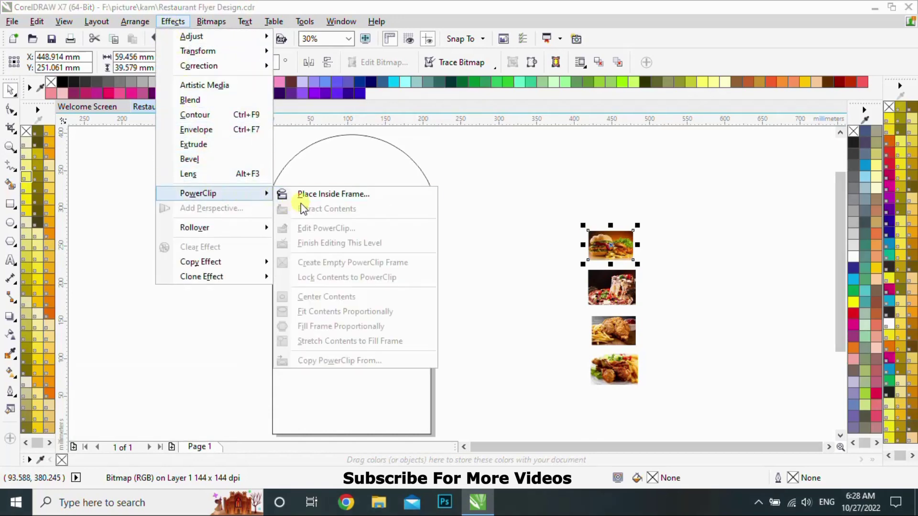
left_click(309, 199)
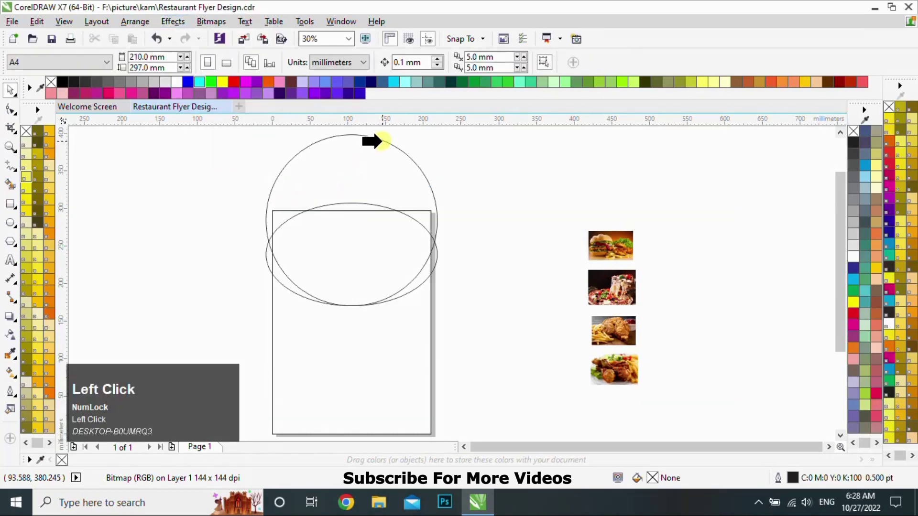
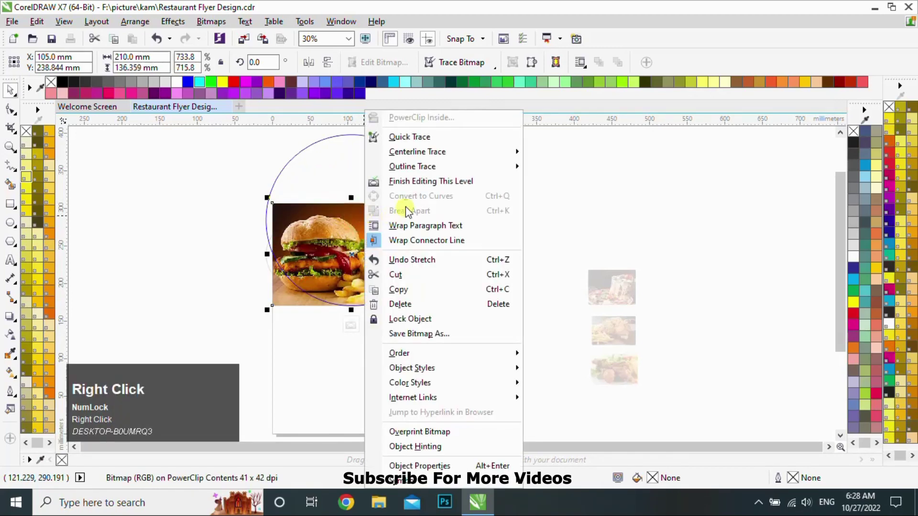
left_click(418, 186)
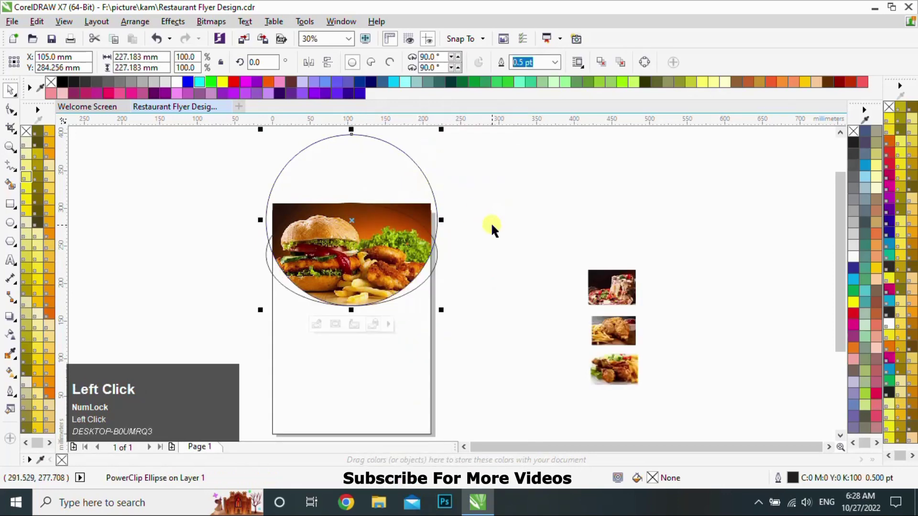
left_click(440, 254)
Apply a top-to-bottom green fountain fill to the oval with the Interactive Fill tool.
key("g")
left_click(358, 310)
left_click_drag(358, 241, 476, 87)
left_click(476, 86)
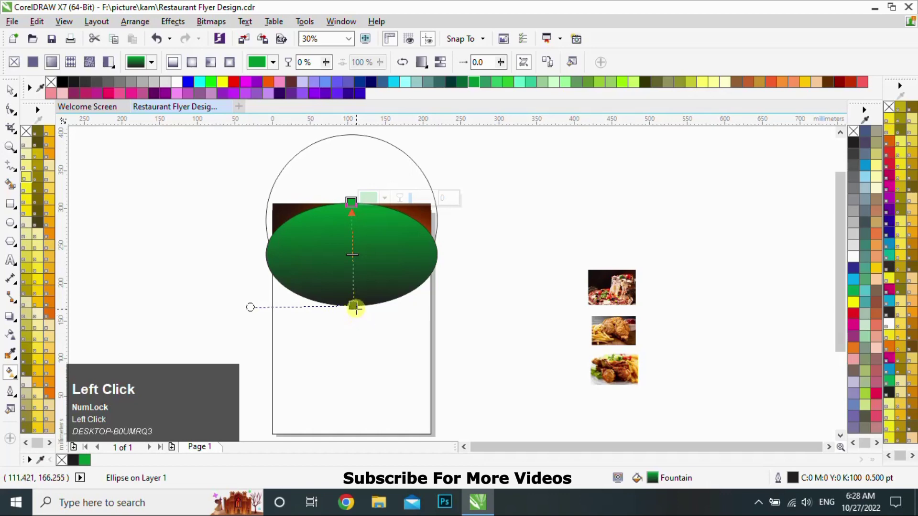
Brighten the gradient's green stop and remove the oval's outline.
left_click(354, 119)
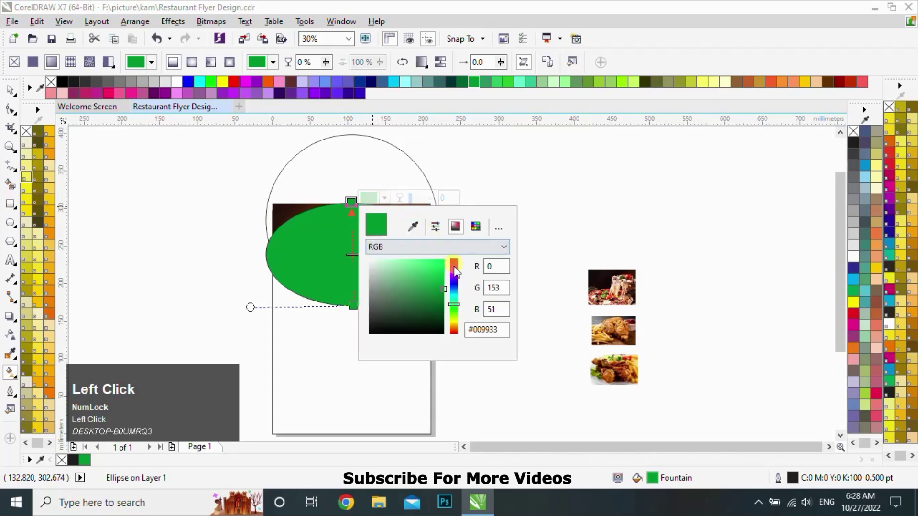
left_click_drag(446, 274, 18, 88)
right_click(51, 84)
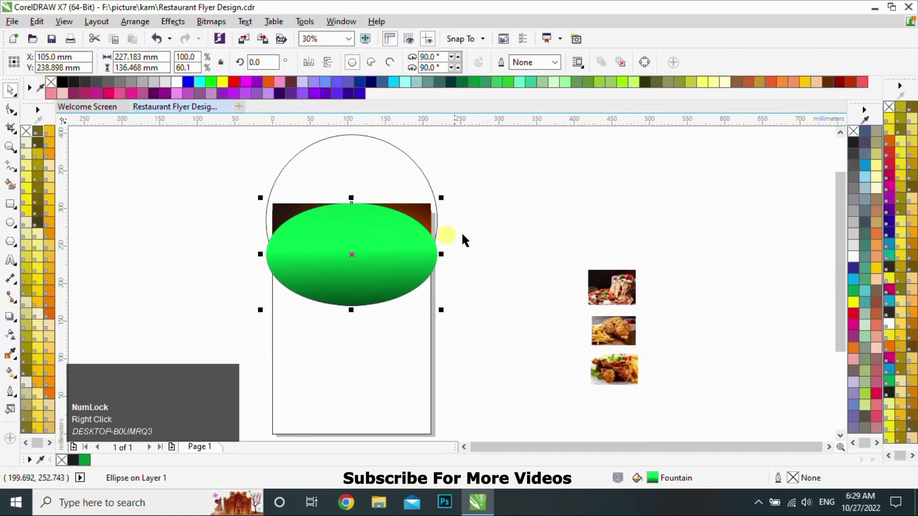
Send the green oval behind the burger photo circle with Shift+PgDn.
left_click(511, 232)
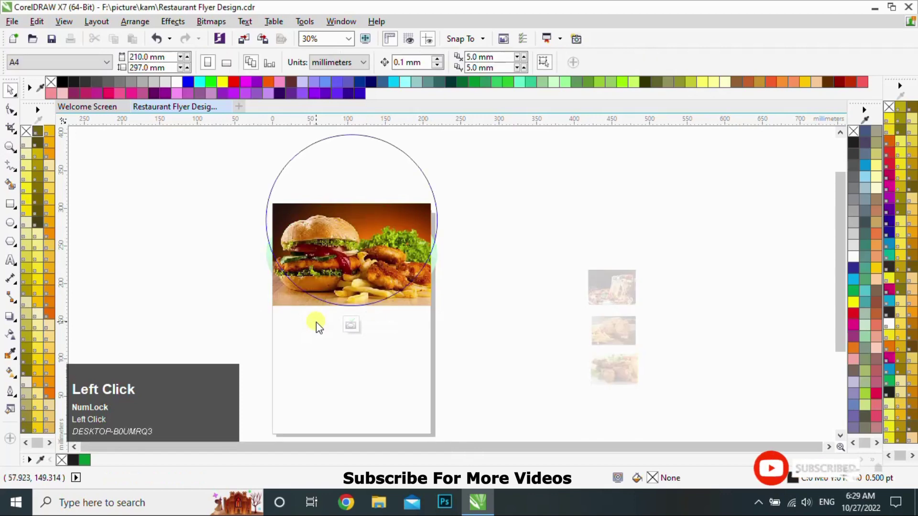
left_click(429, 42)
key("Up")
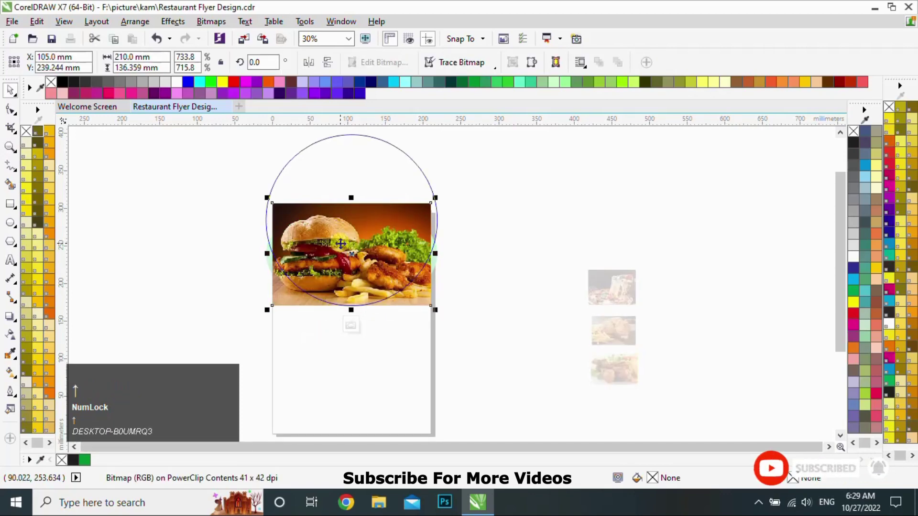
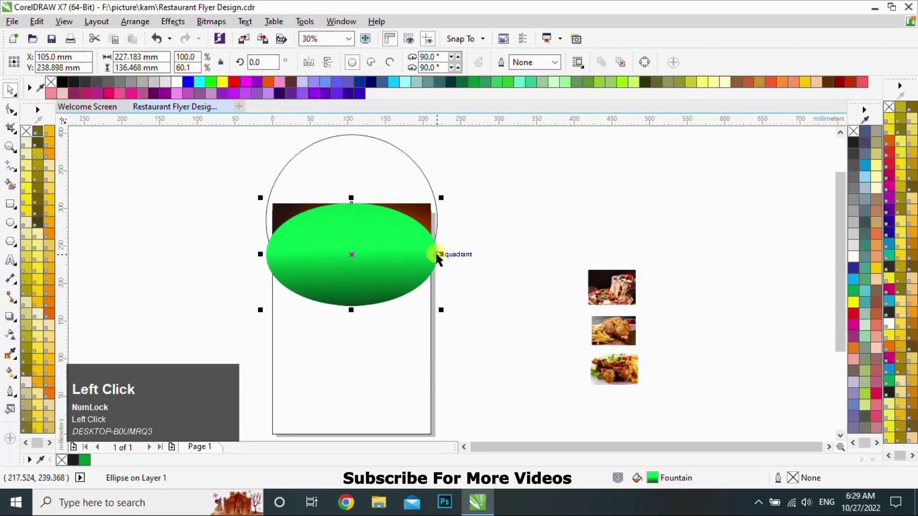
key("shift+Page_Down")
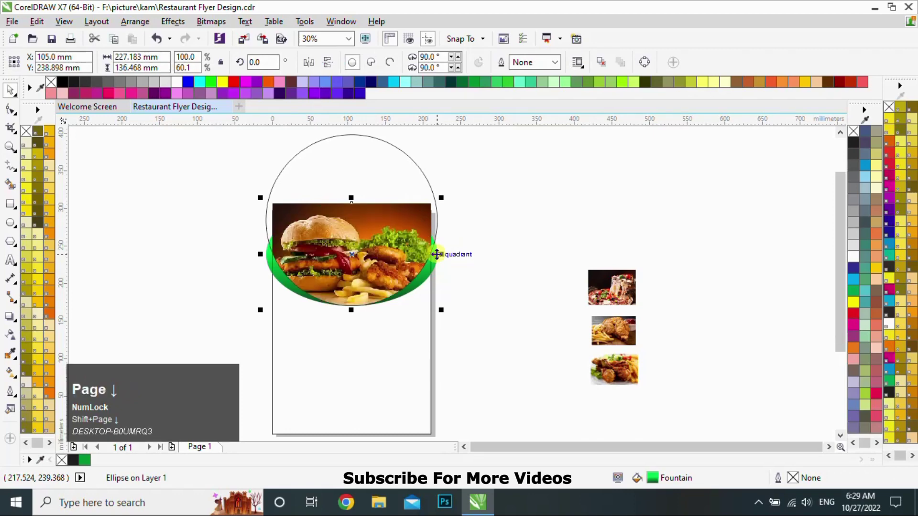
left_click(482, 249)
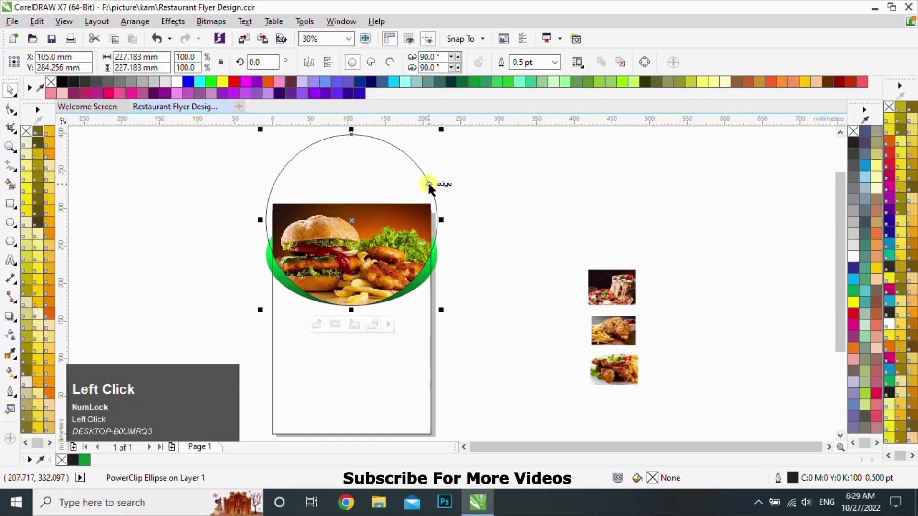
Remove the circle's outline and PowerClip the photo circle inside the page rectangle.
right_click(58, 85)
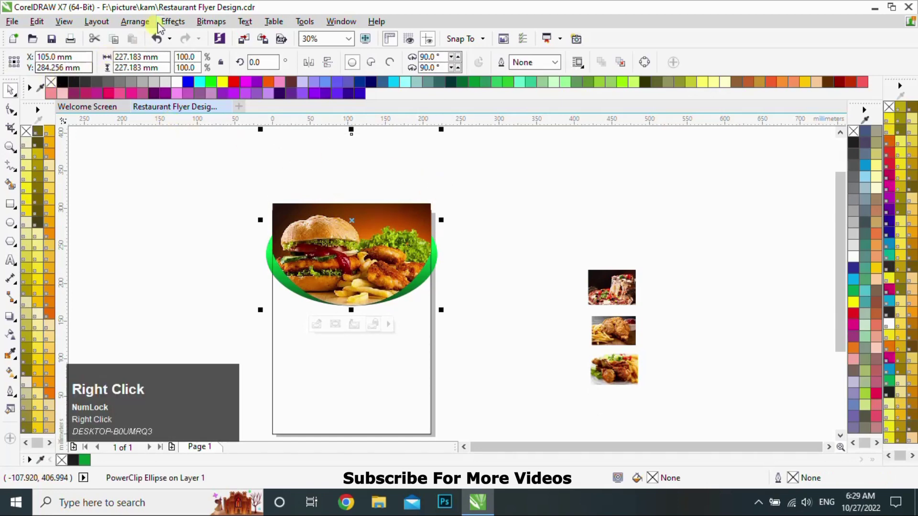
left_click(177, 24)
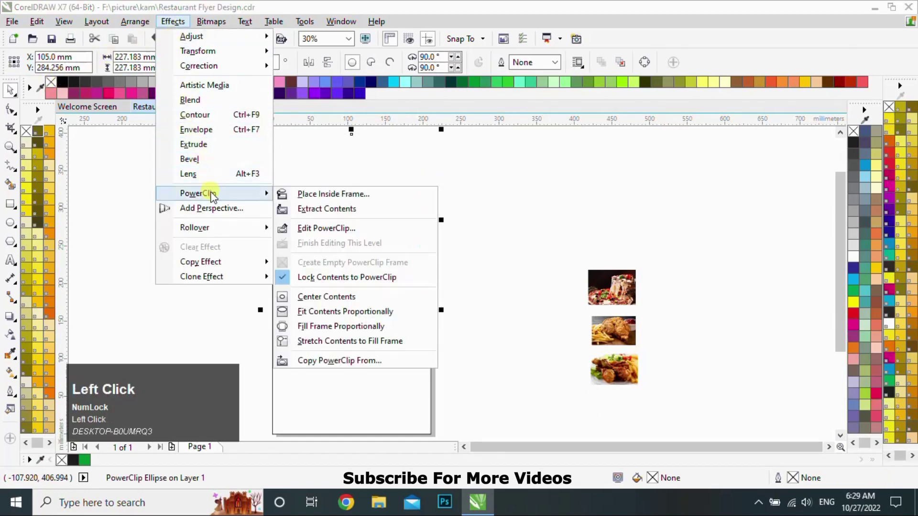
double_click(325, 200)
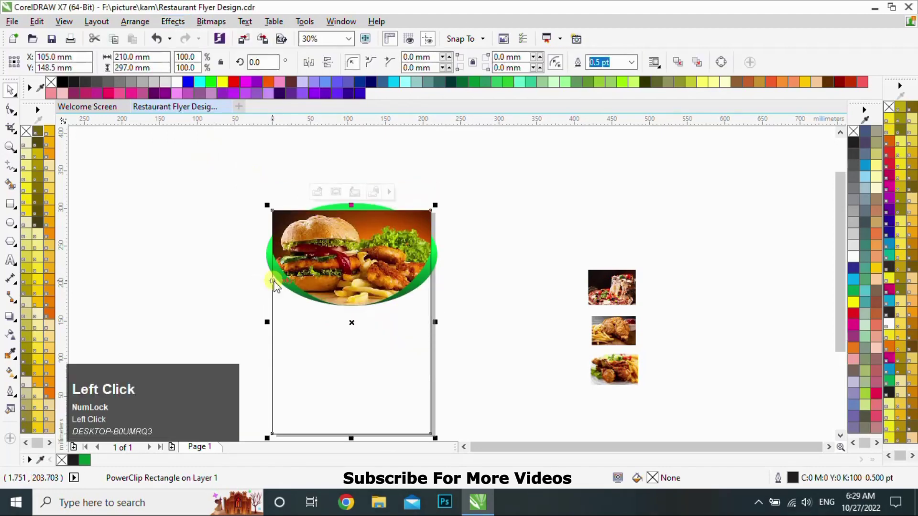
Move the green oval up behind the clipped photo and finish editing the page frame.
left_click(488, 250)
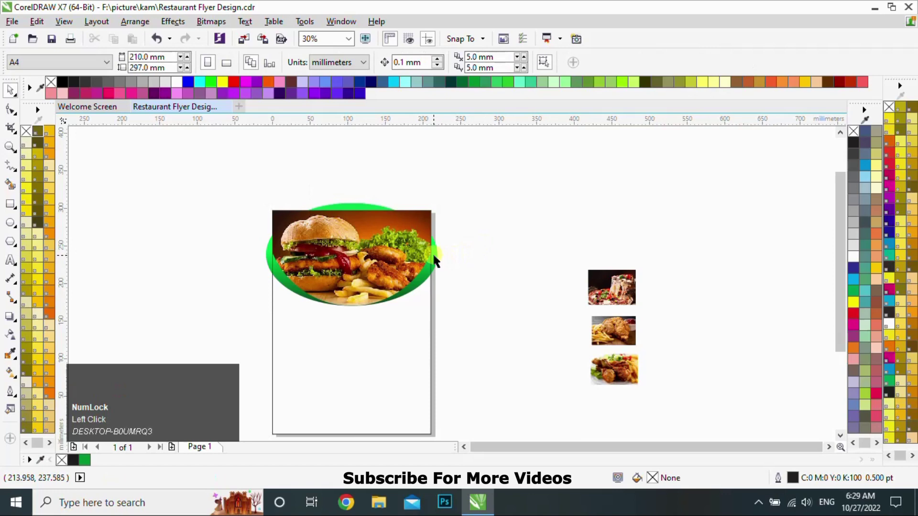
left_click(439, 259)
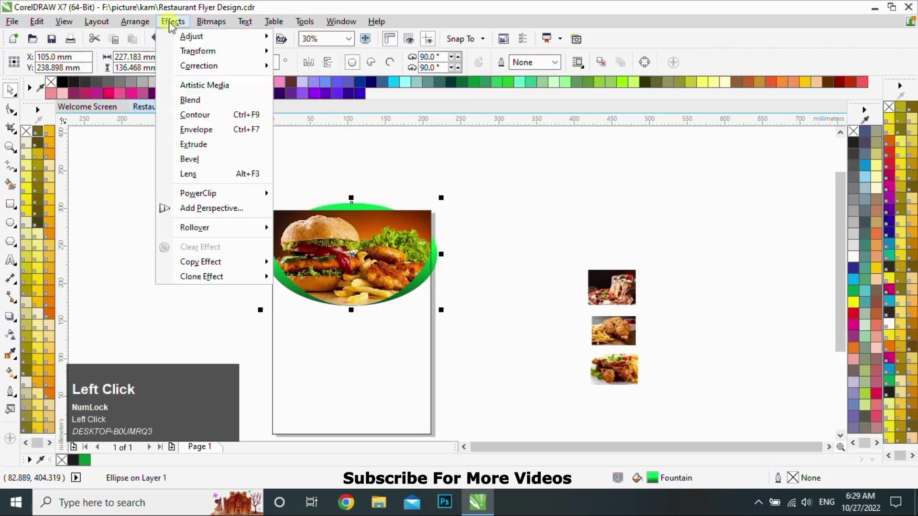
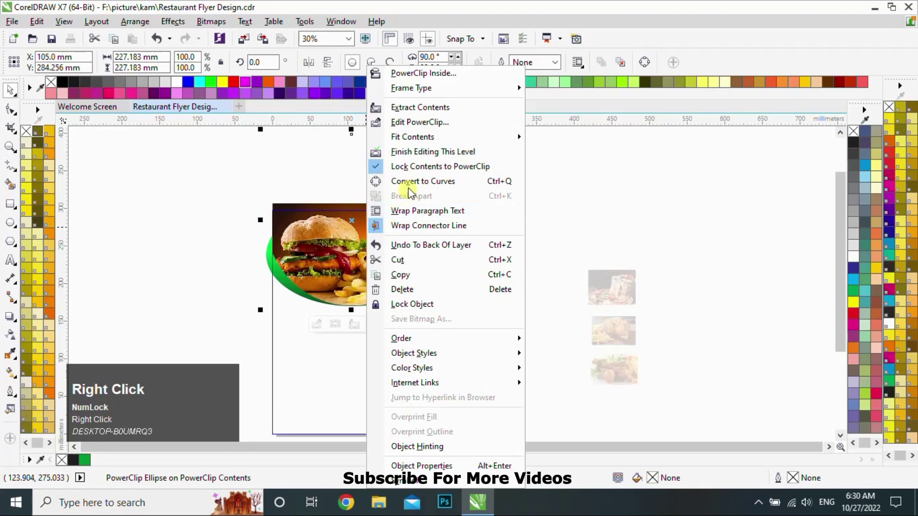
left_click(414, 154)
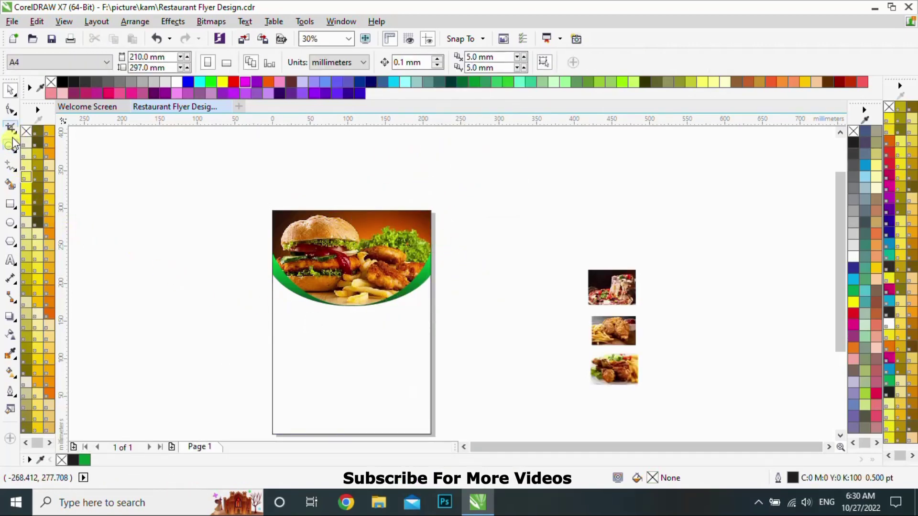
Zoom in on the flyer page below the burger banner.
left_click_drag(14, 153, 470, 453)
left_click(469, 453)
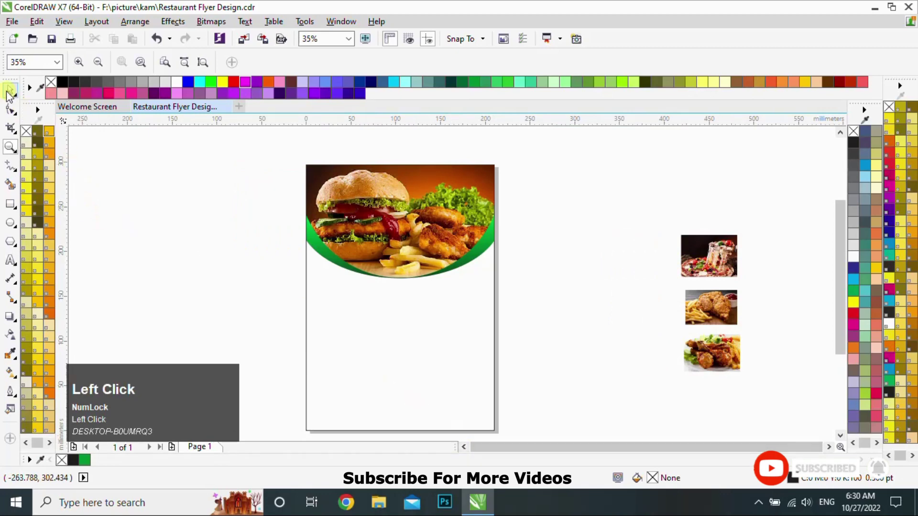
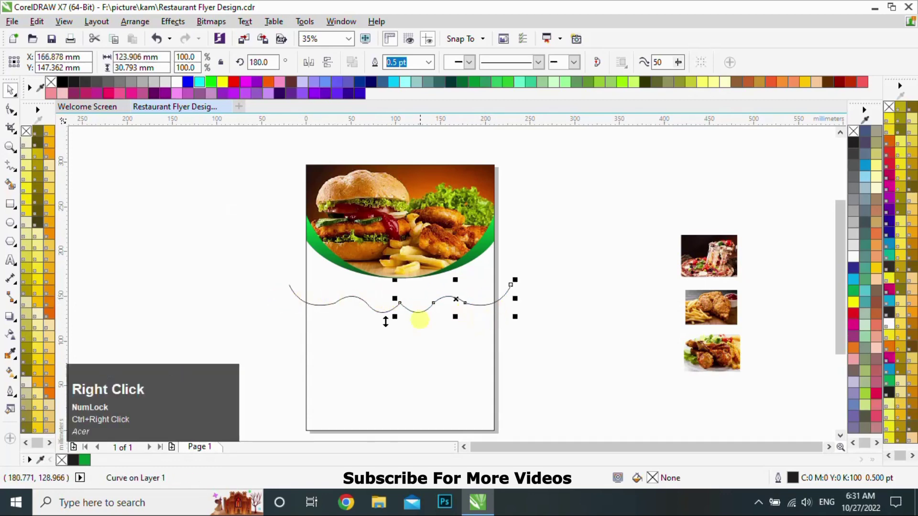
Centre the wavy line on the page and begin reshaping it with the Shape tool.
left_click(362, 301)
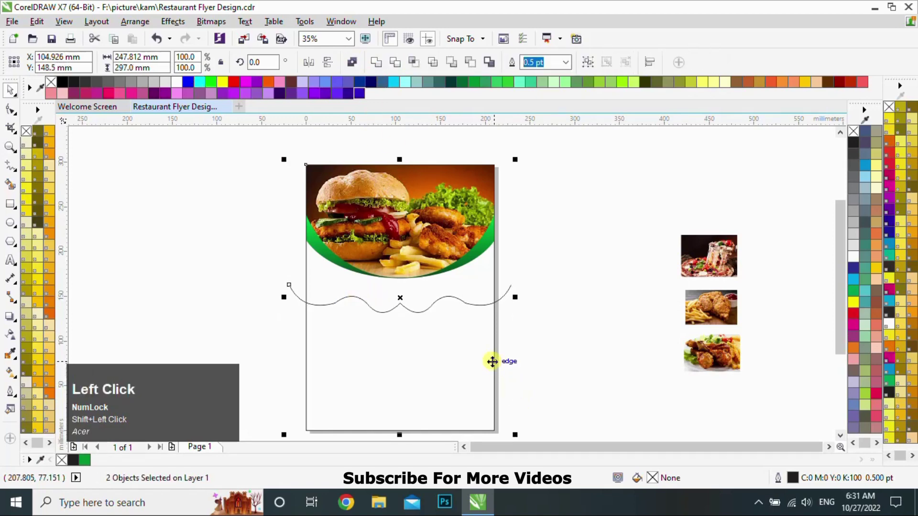
key("c")
left_click(538, 343)
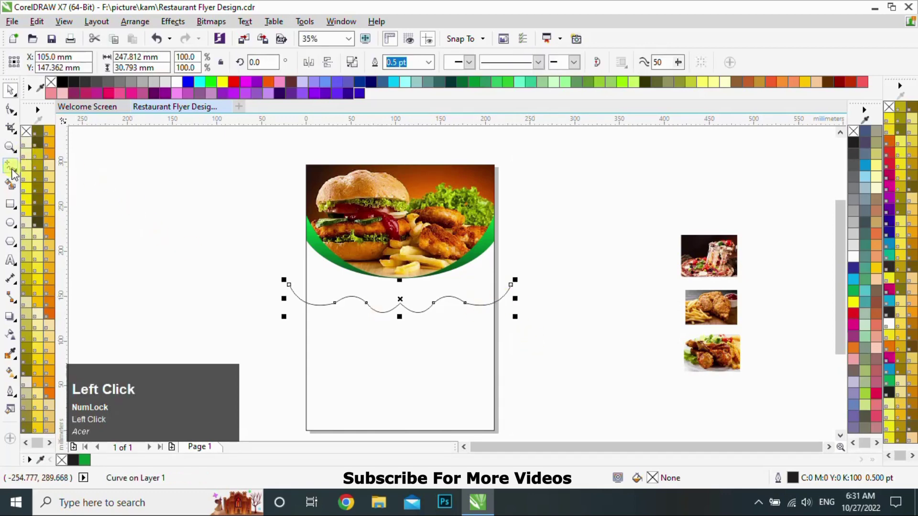
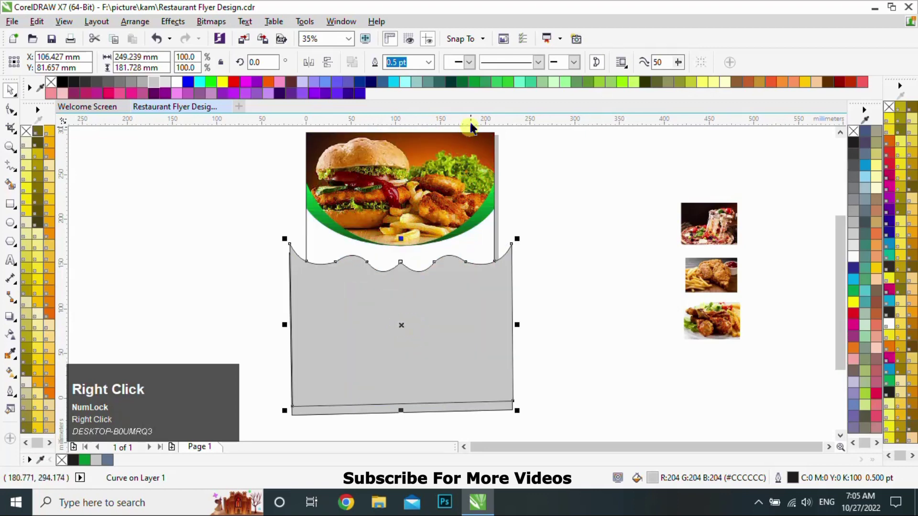
Set the wavy shape's fill to CMYK 85/44/100/50 dark green in Edit Fill.
double_click(478, 89)
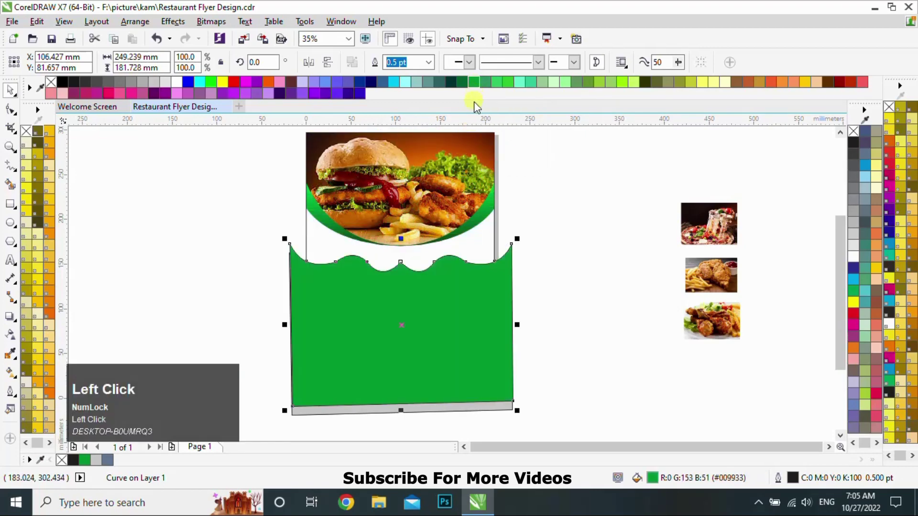
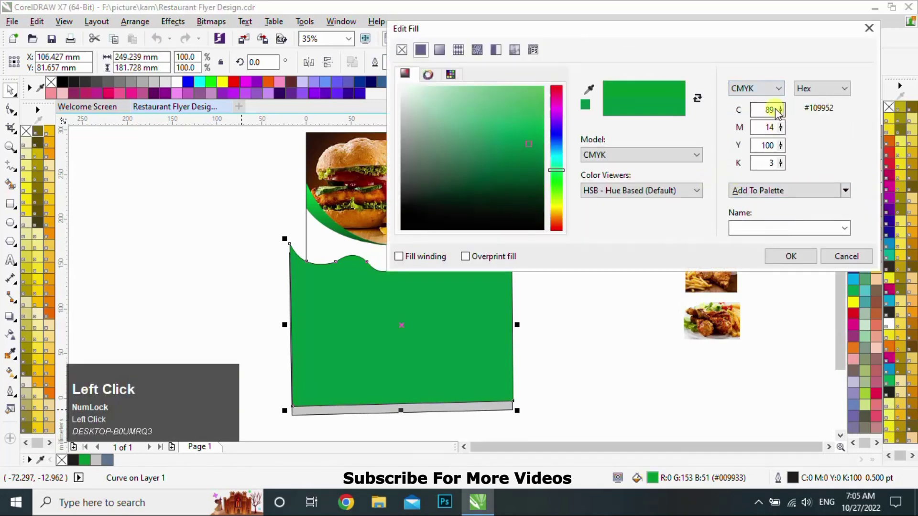
left_click(779, 113)
left_click(779, 130)
left_click(790, 137)
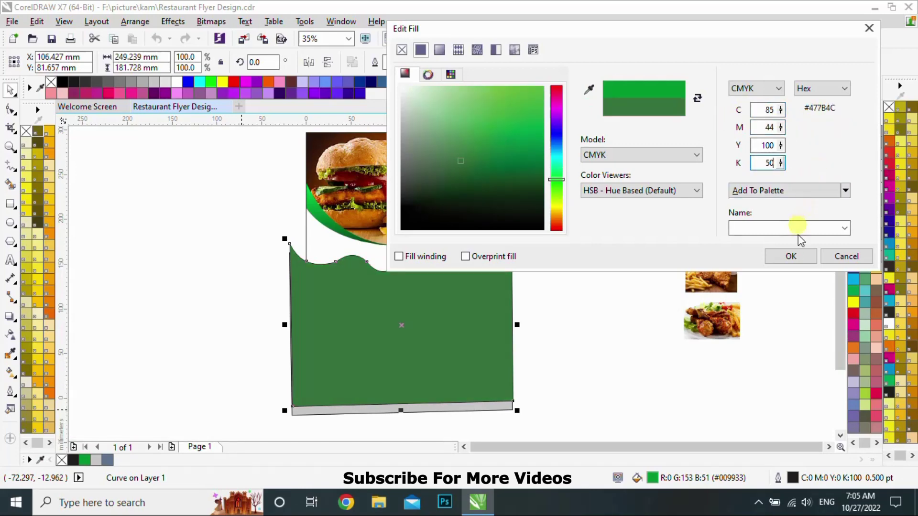
left_click(799, 259)
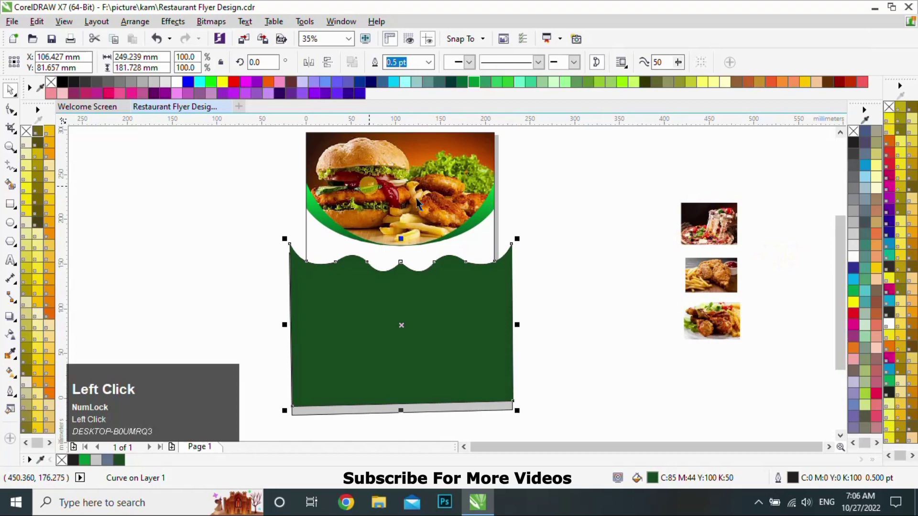
Return to the Pick tool to duplicate and offset the green shape.
left_click(12, 97)
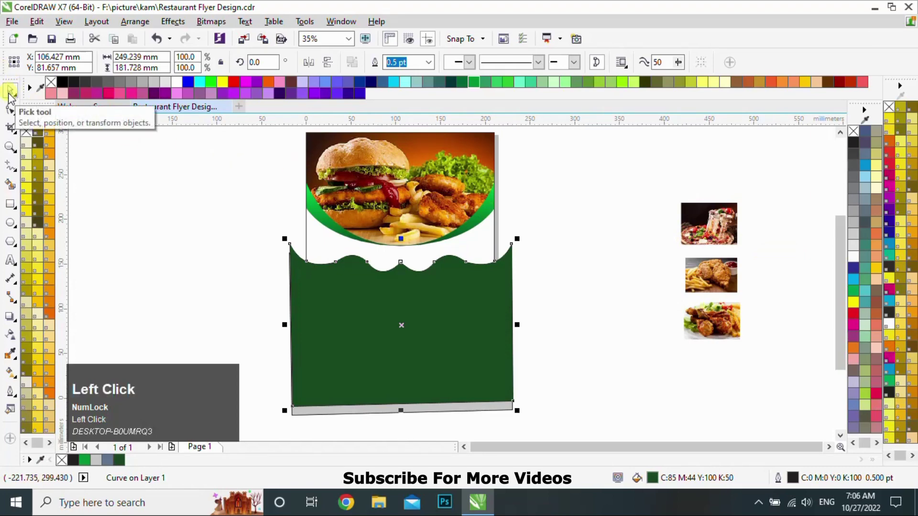
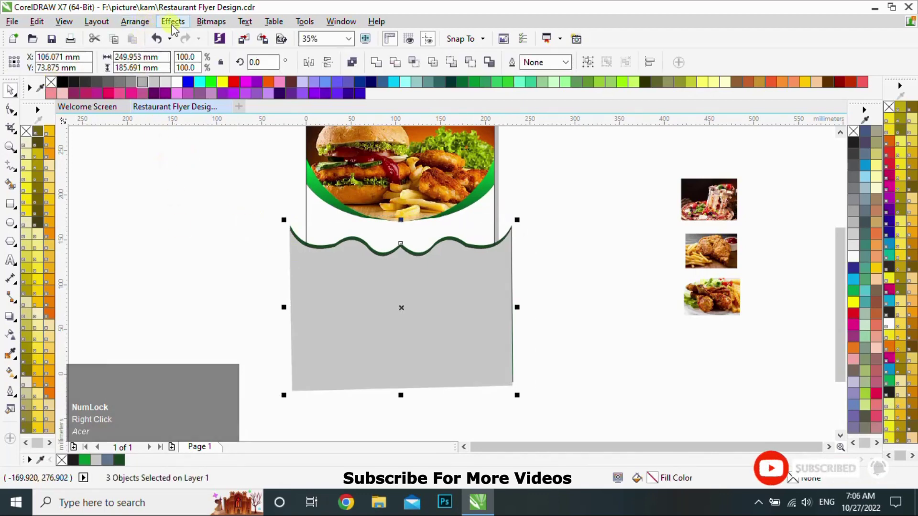
PowerClip the grey and green wave shapes inside the page rectangle and fit the page in view.
left_click(177, 29)
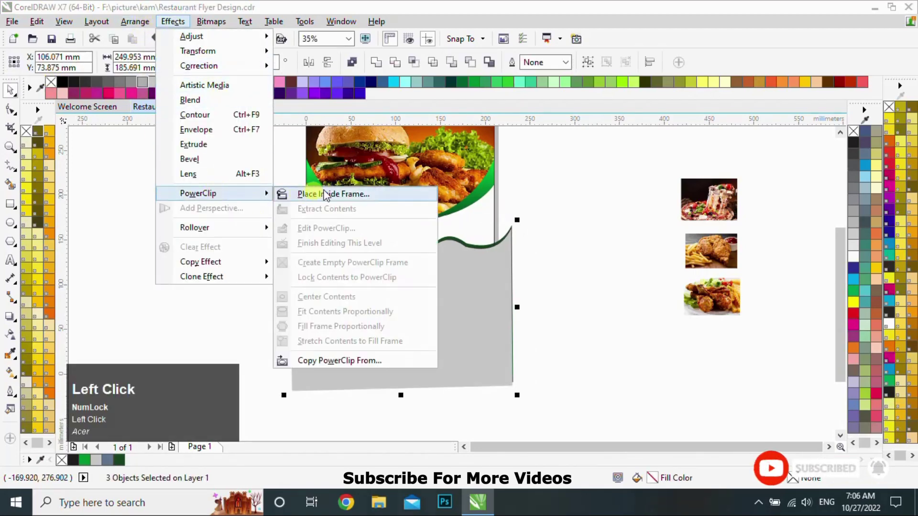
left_click(329, 200)
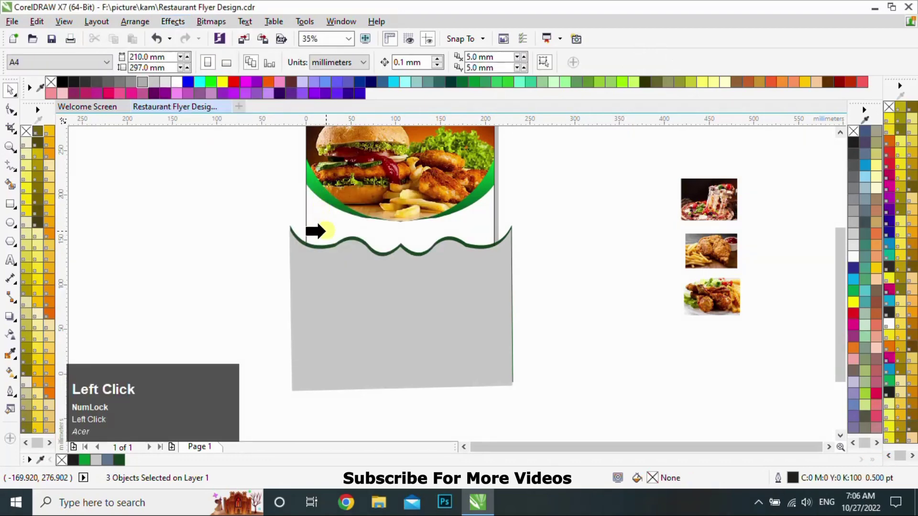
key("F4")
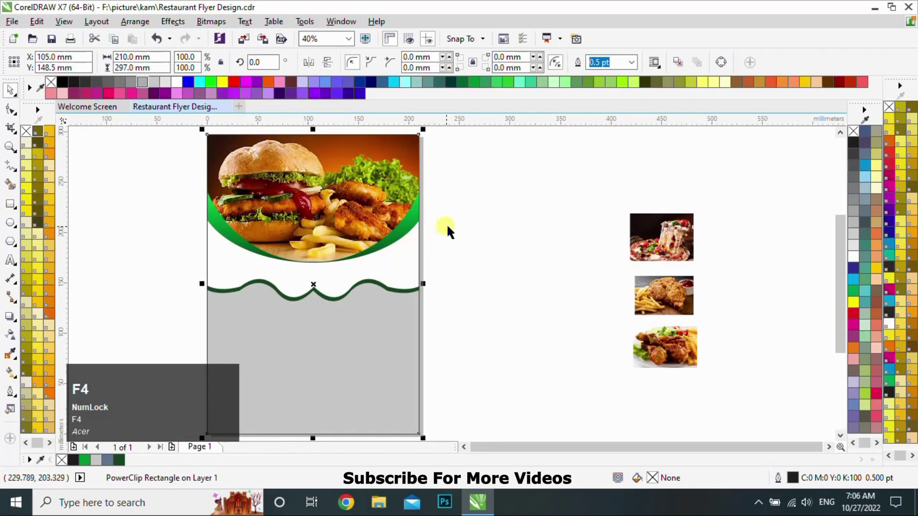
left_click(467, 450)
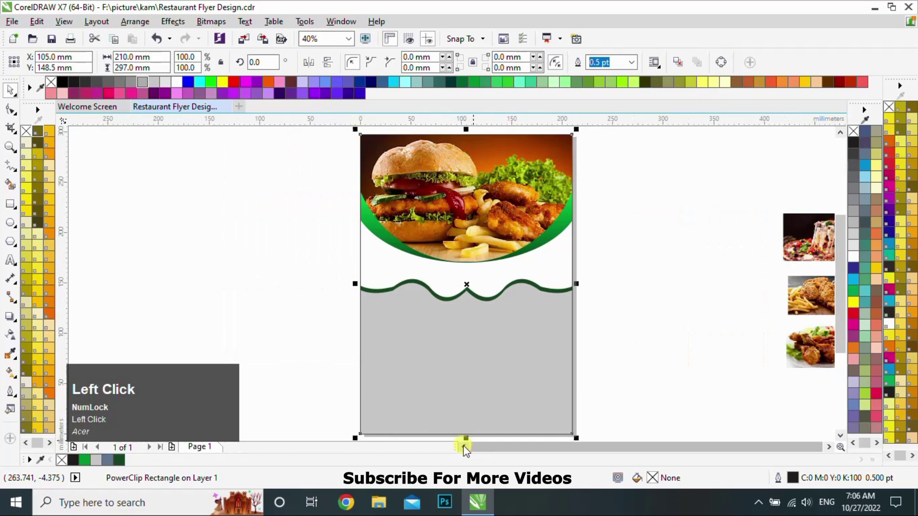
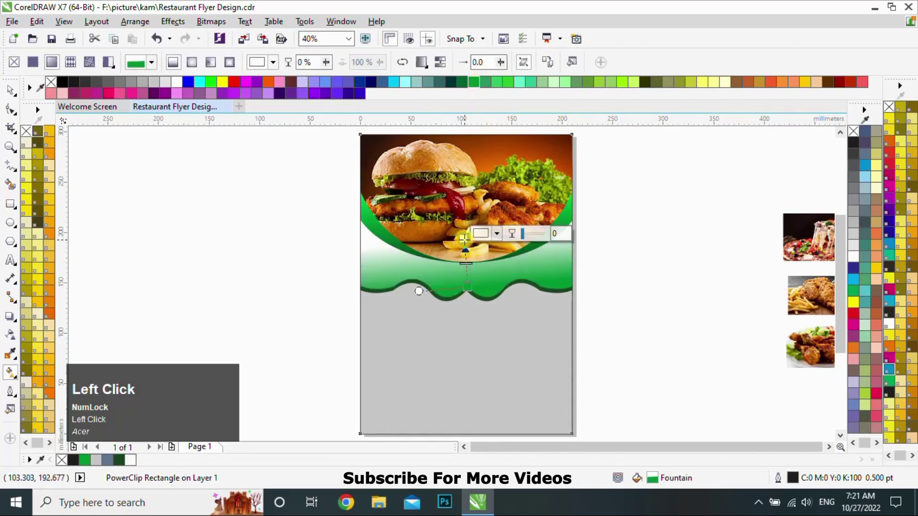
Set the page gradient's lower end node to light green.
left_click(642, 89)
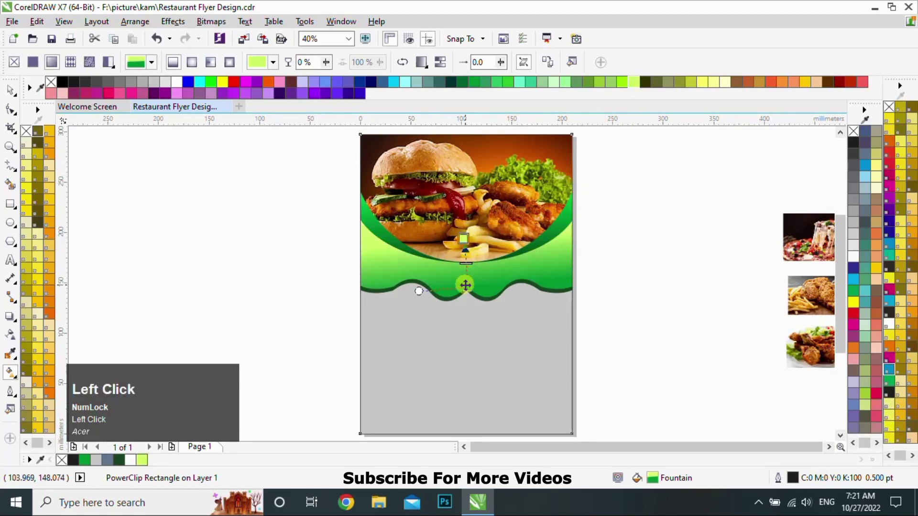
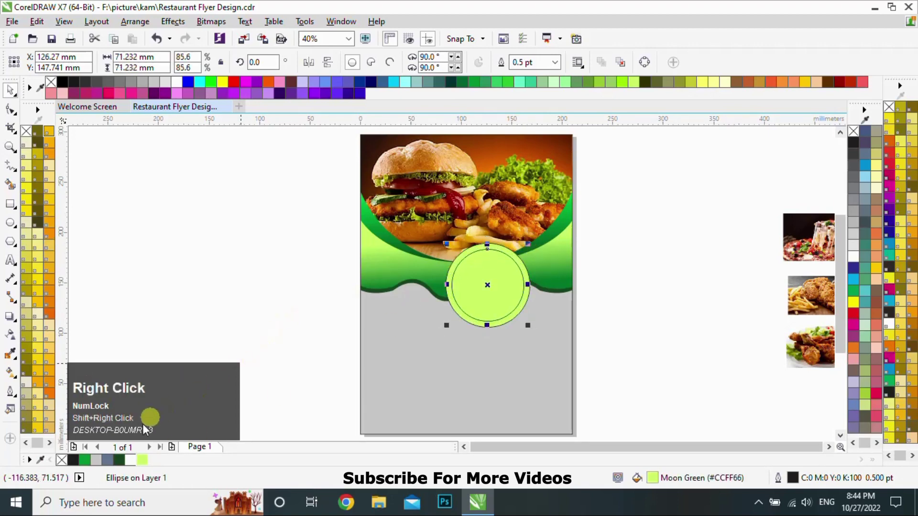
Fill the inner logo circle white and group it with its green gradient ring.
left_click(139, 465)
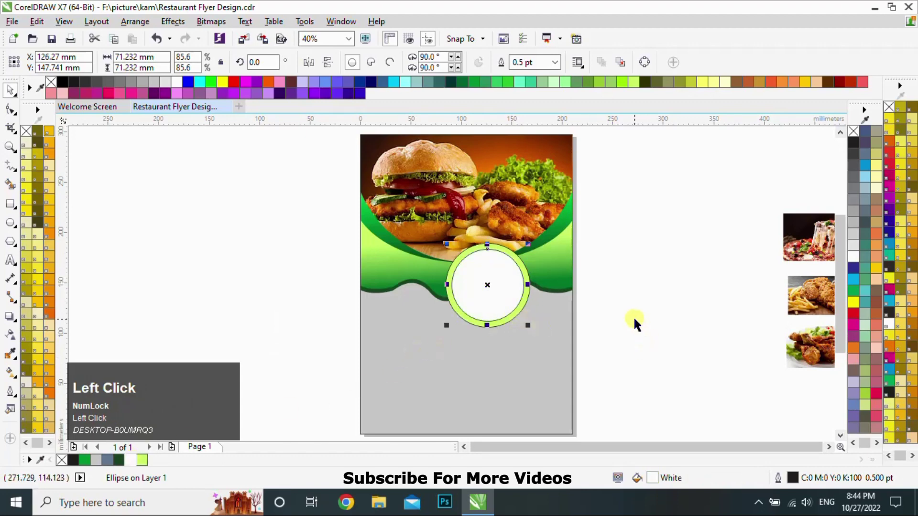
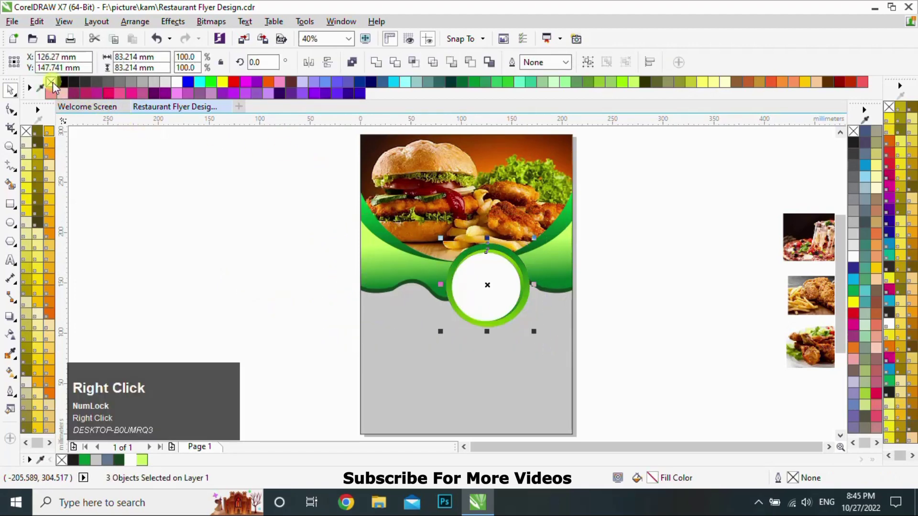
left_click(596, 67)
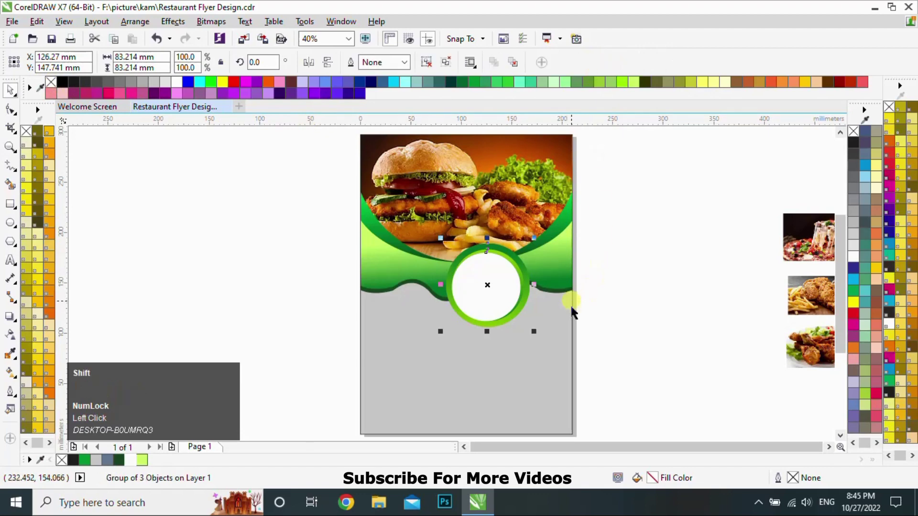
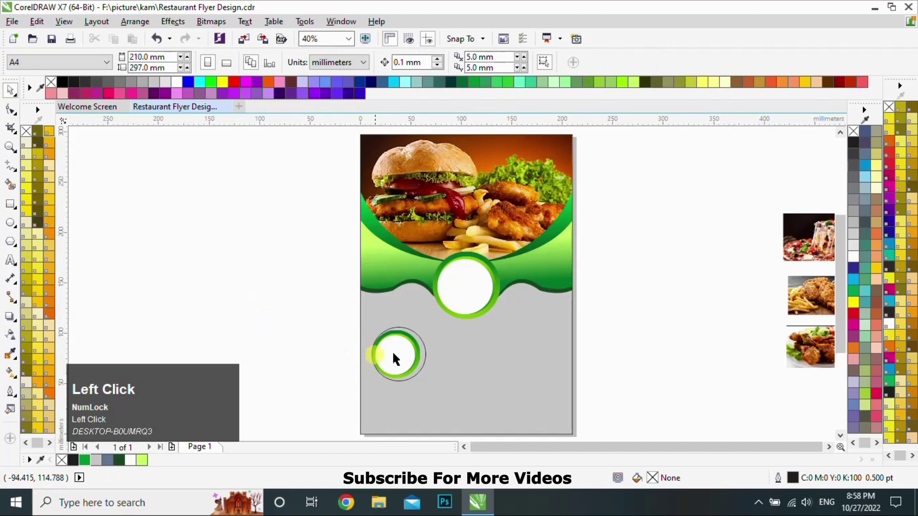
Copy the ringed circle smaller, give it a thick green outline and select ring and outline together.
left_click(410, 333)
key("c")
left_click(302, 320)
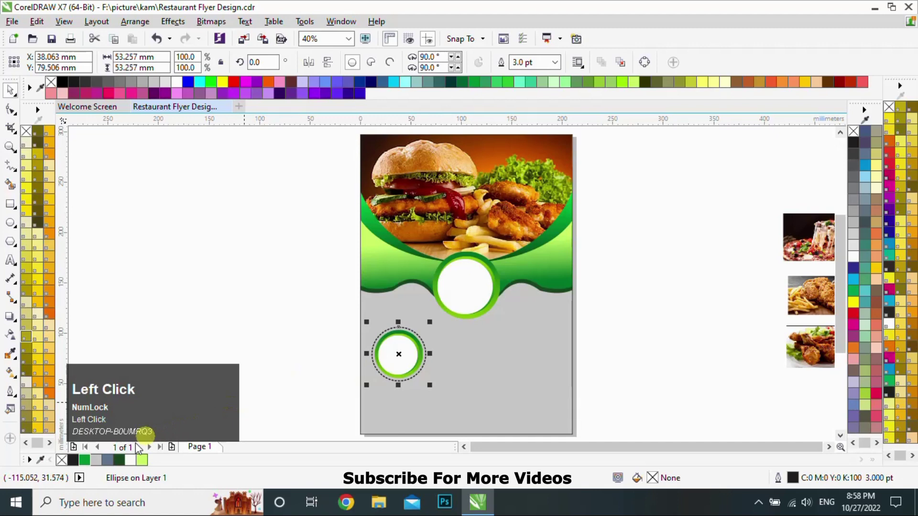
right_click(89, 463)
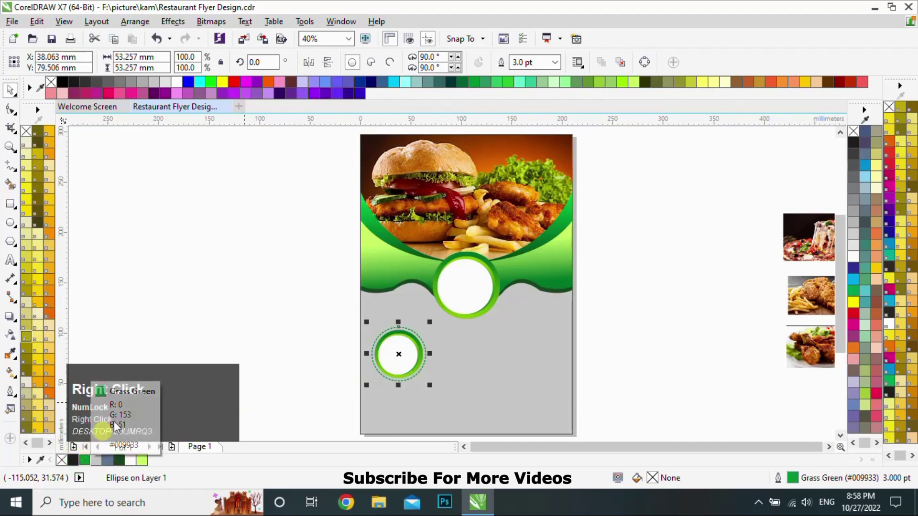
left_click_drag(310, 325, 594, 66)
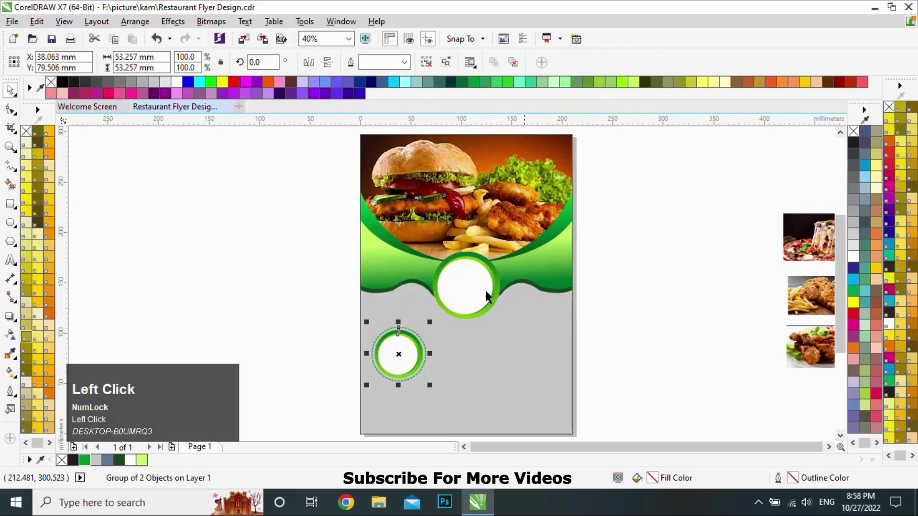
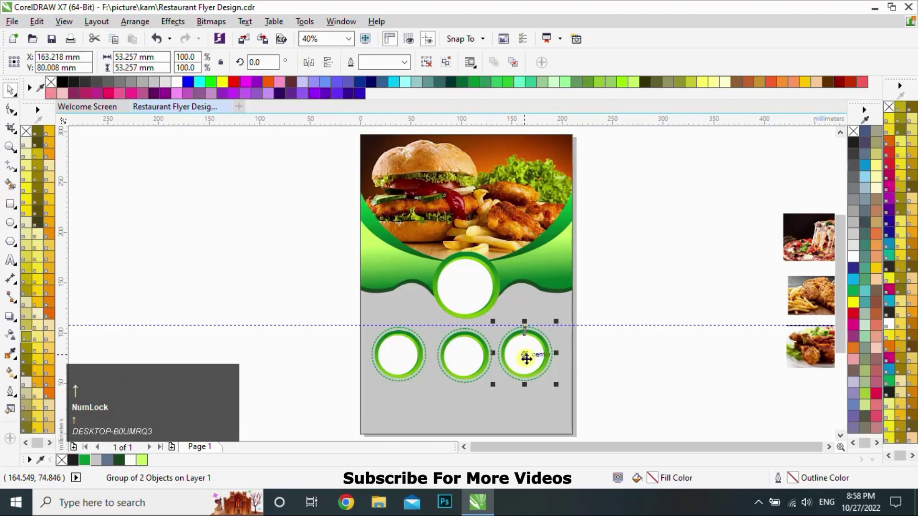
Duplicate the green-ringed circle into a row of three beneath the logo and select all three for centring.
left_click(604, 377)
key("Up")
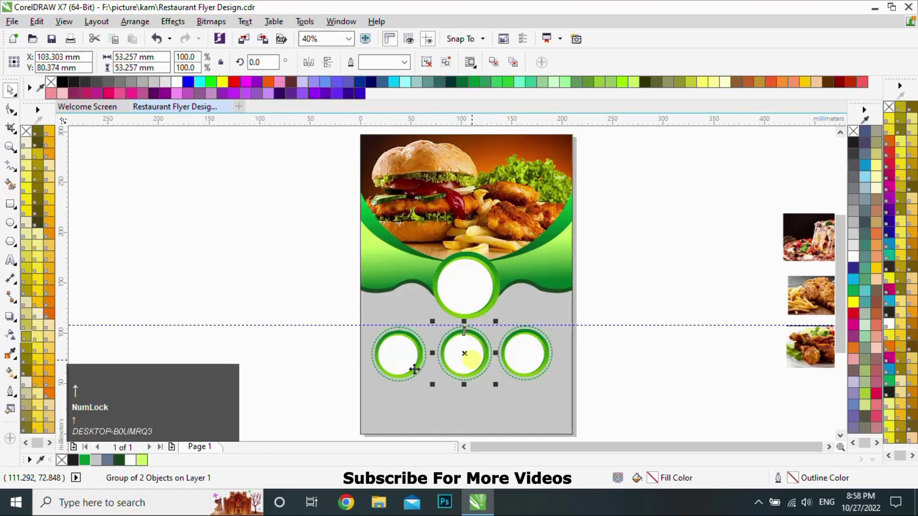
left_click(320, 359)
key("Up")
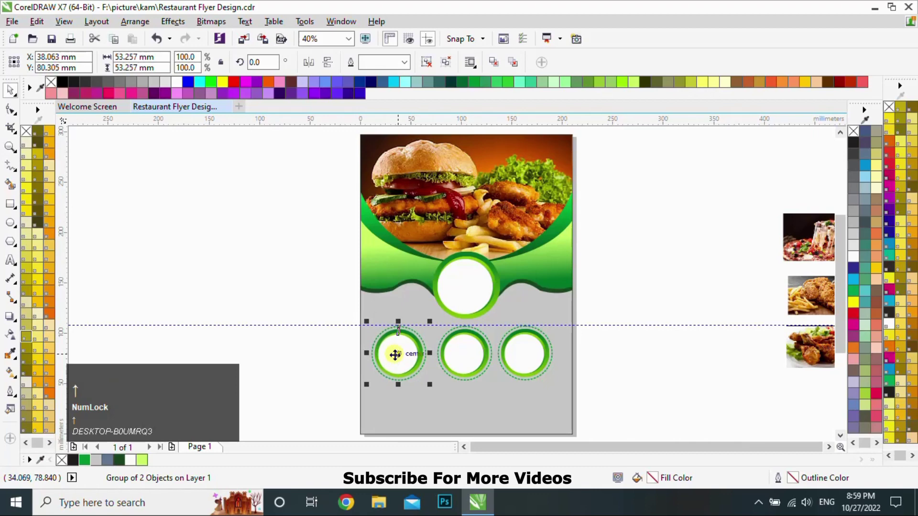
left_click(619, 365)
key("Right")
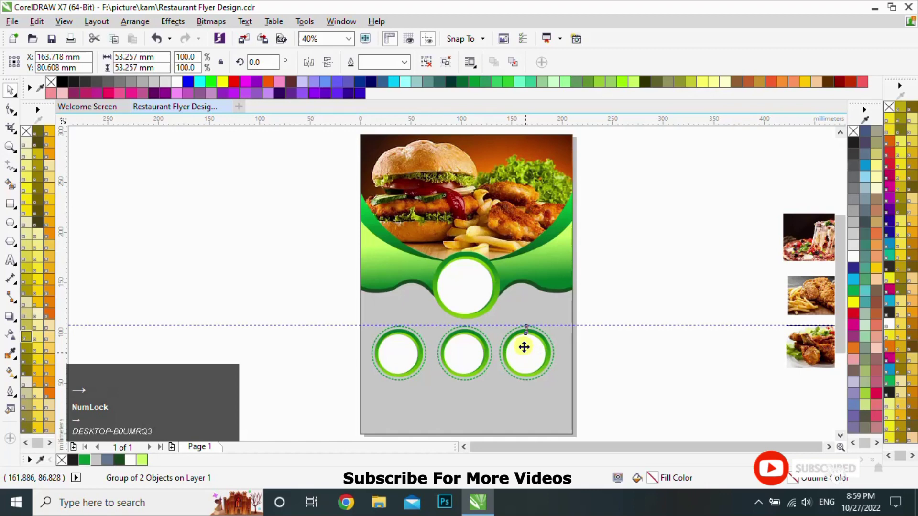
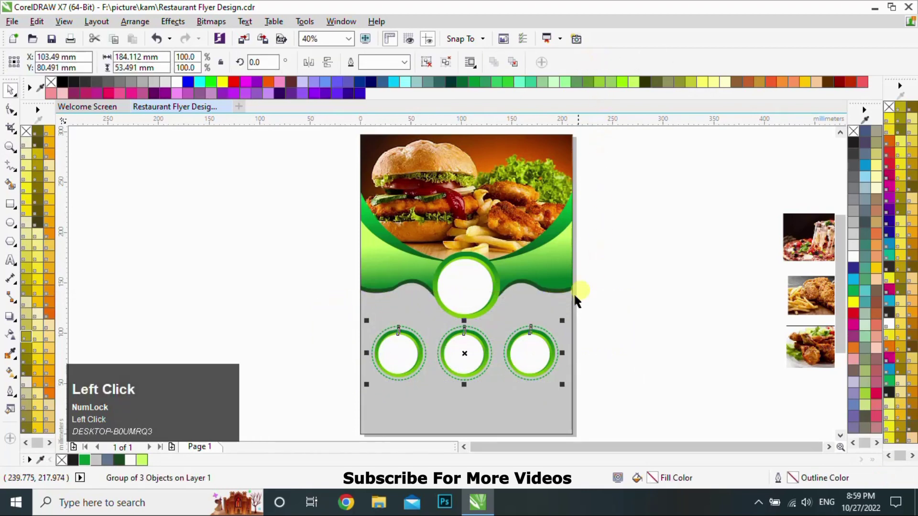
key("c")
left_click_drag(640, 333, 429, 66)
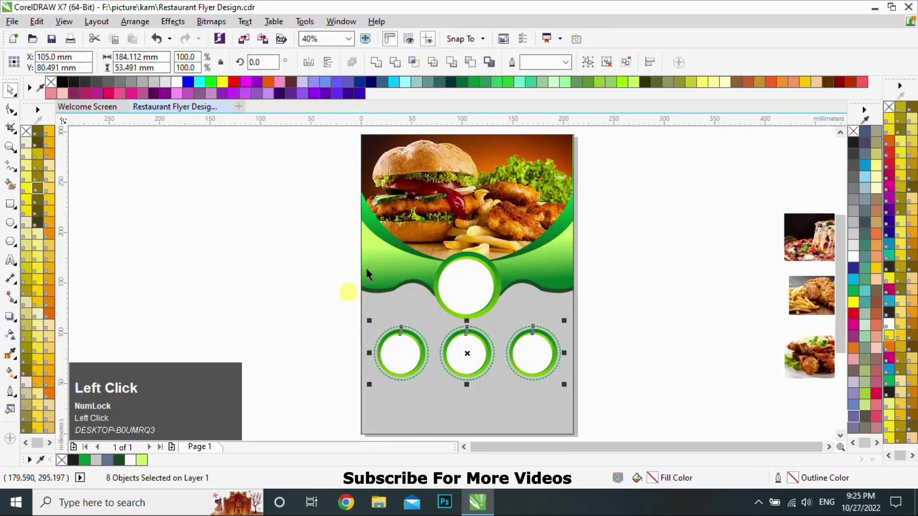
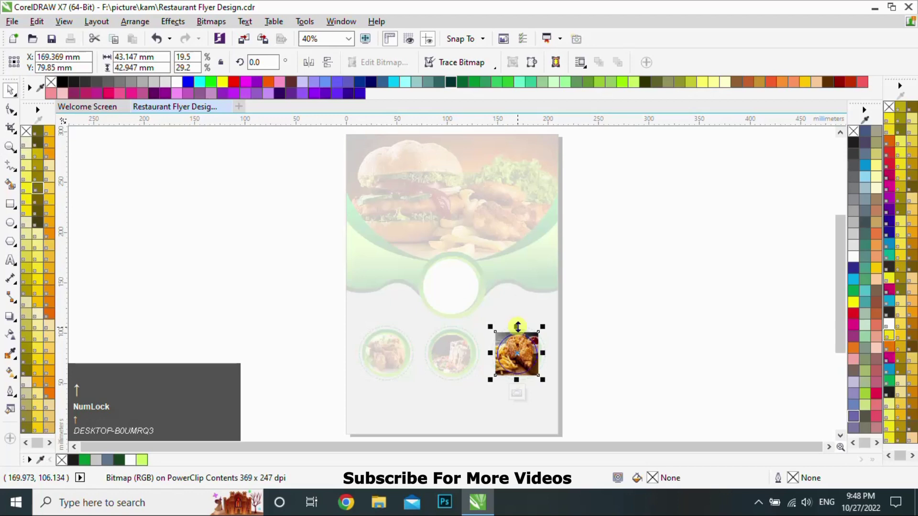
Finish one circle's PowerClip photo and reposition the next food photo within its circle.
left_click(525, 399)
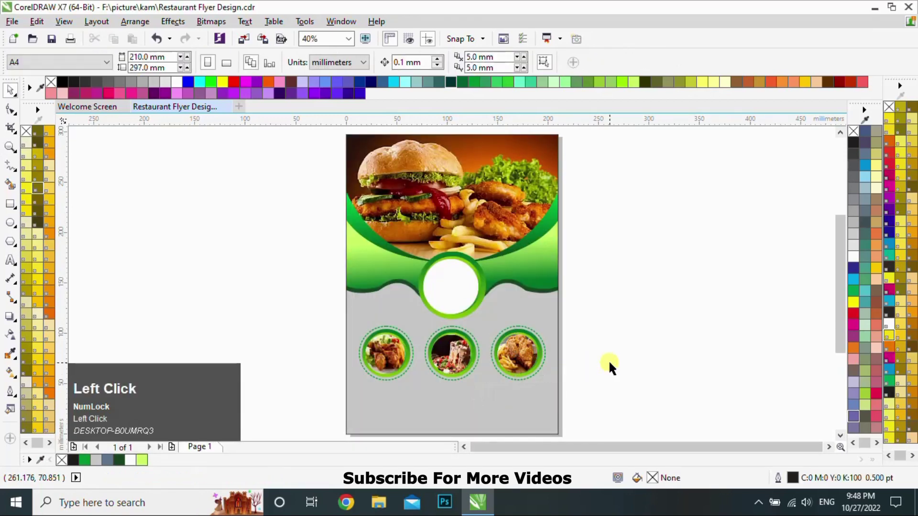
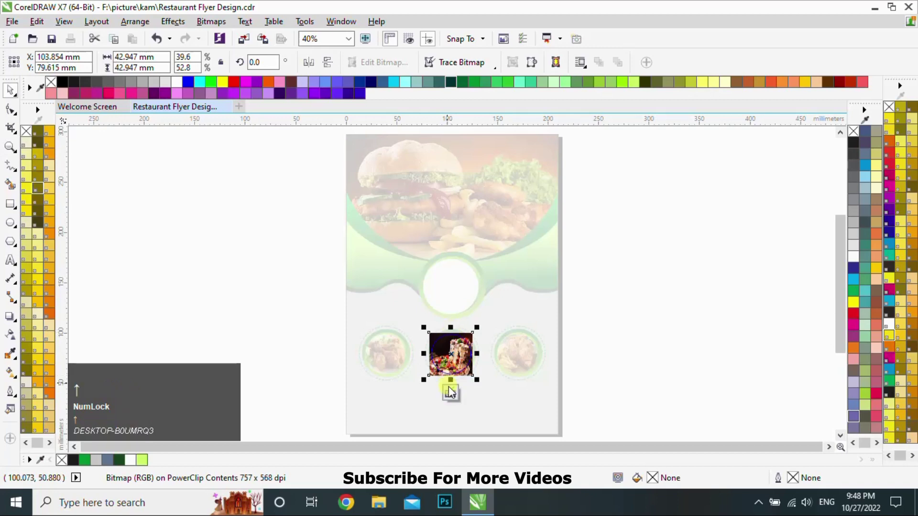
left_click_drag(455, 393, 387, 398)
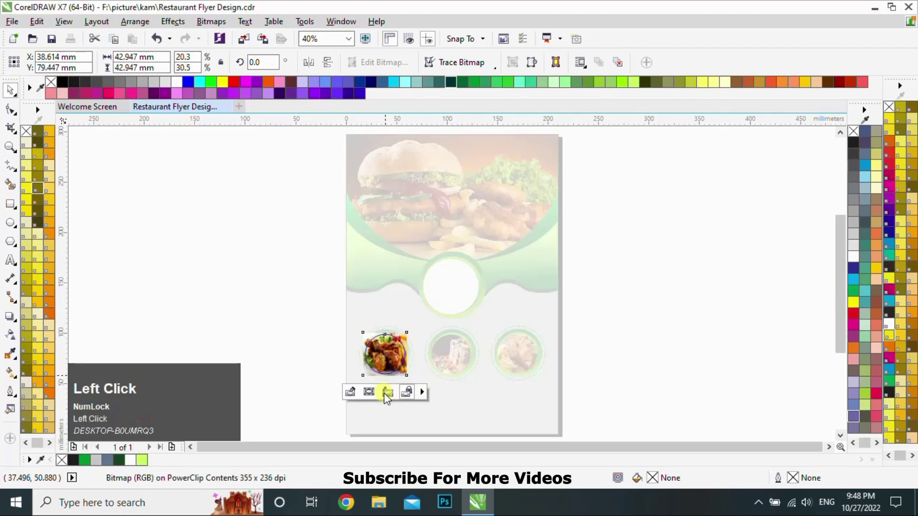
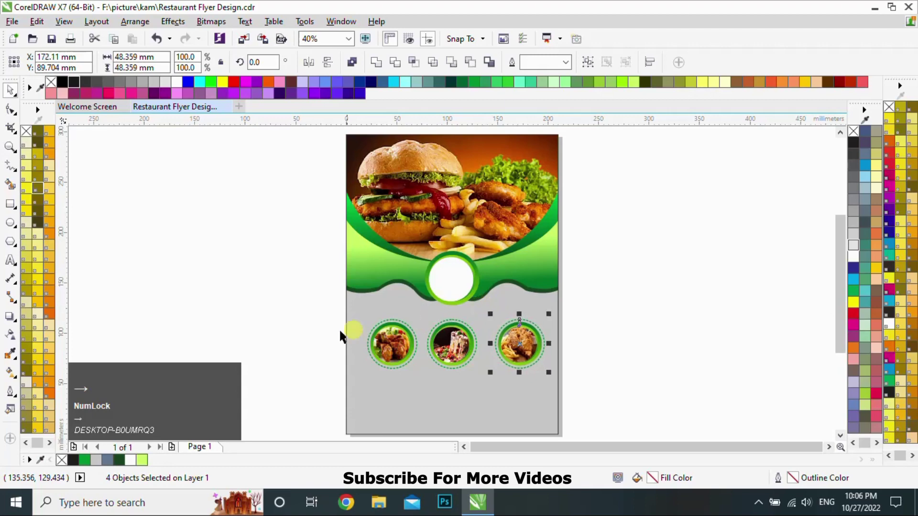
Spread the outer photo circles apart and select all three to group them.
left_click_drag(314, 304, 425, 385)
key("Left")
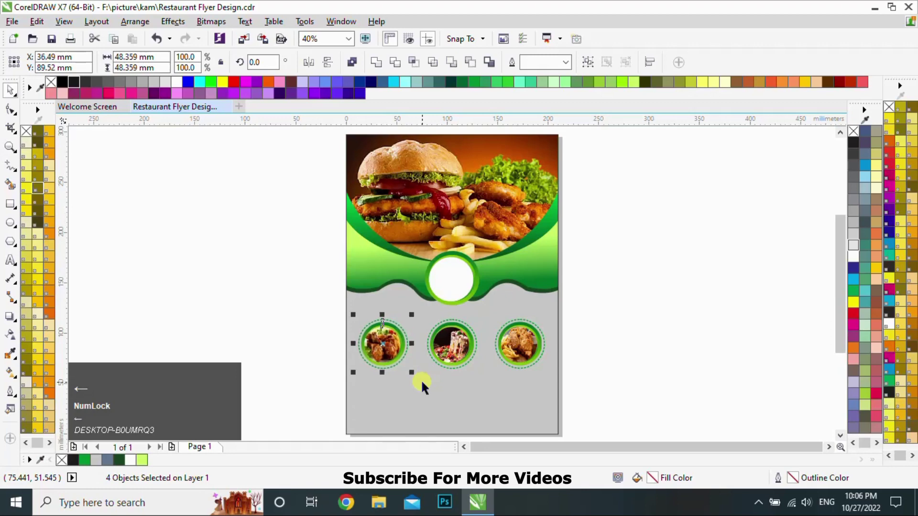
left_click_drag(611, 360, 591, 66)
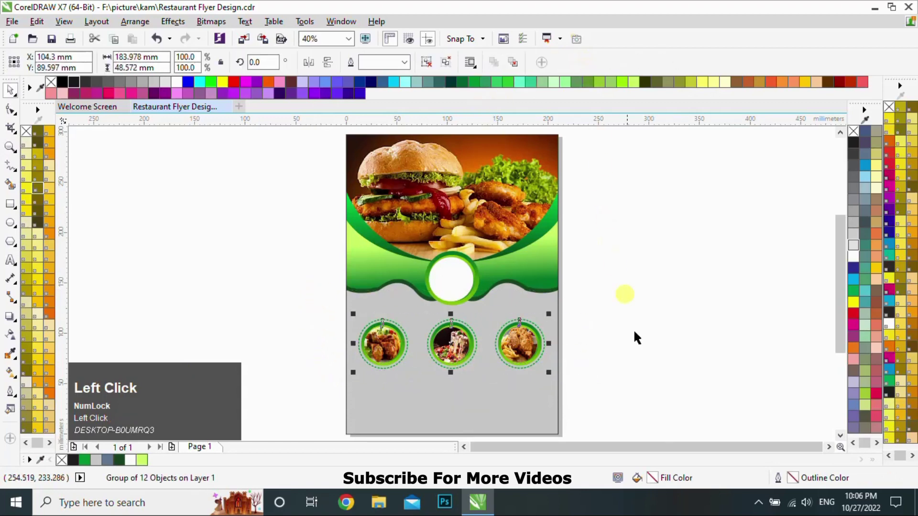
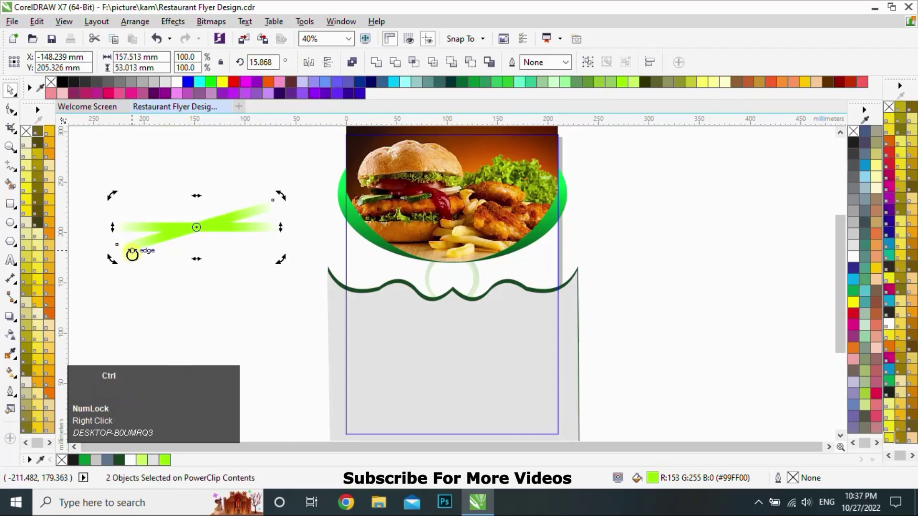
Repeat the rotated lime rectangle into a ray burst behind the logo and finish editing the banner's contents.
key("ctrl+r")
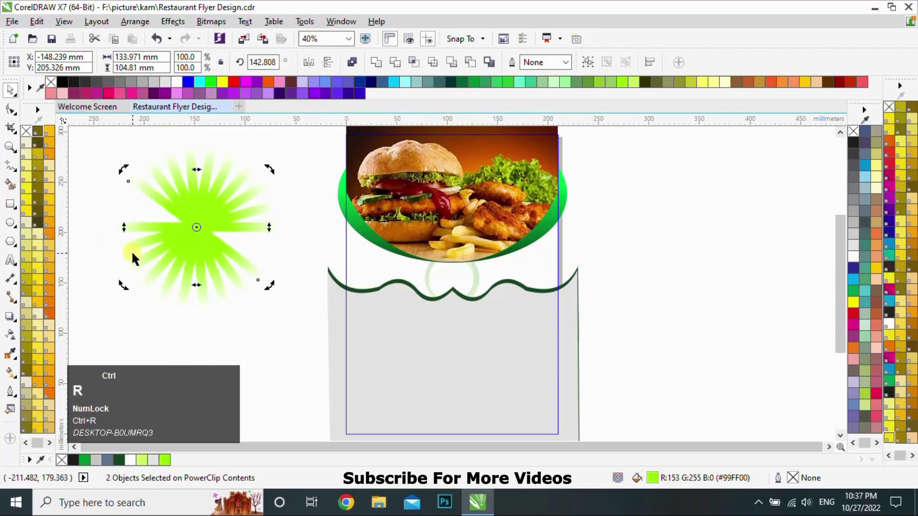
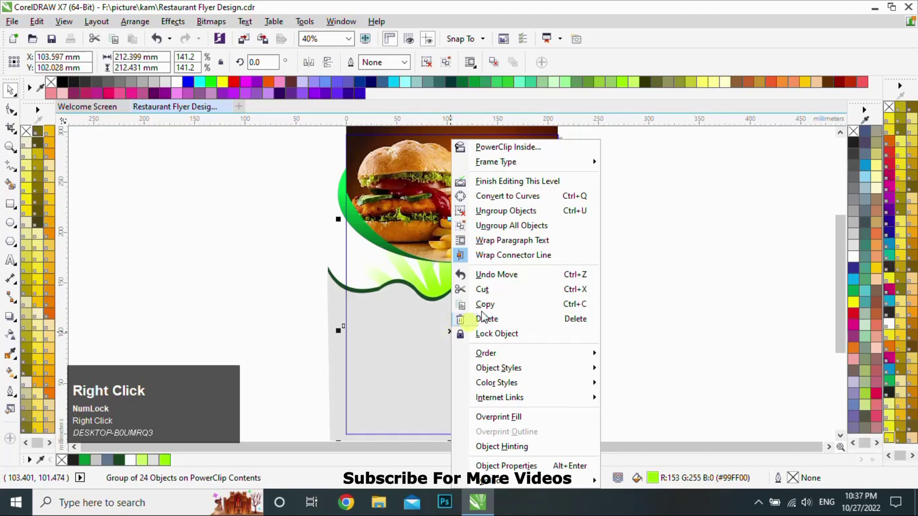
left_click(510, 185)
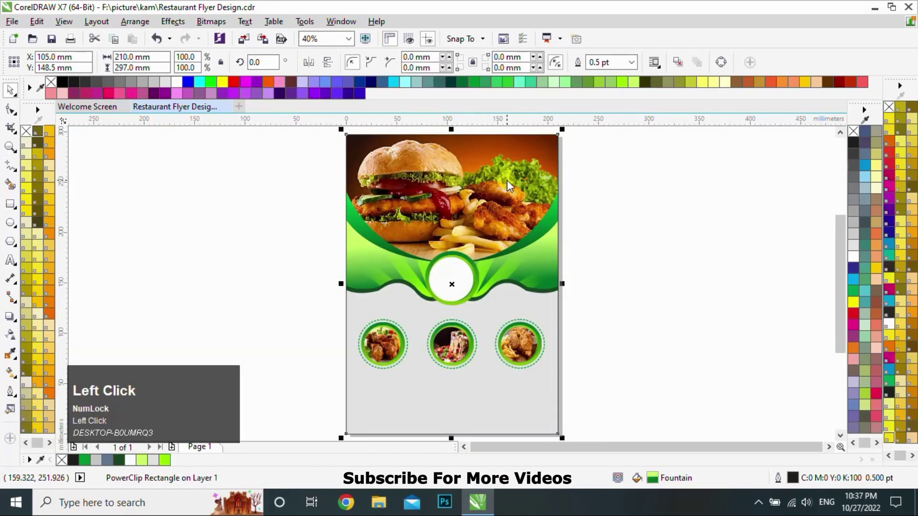
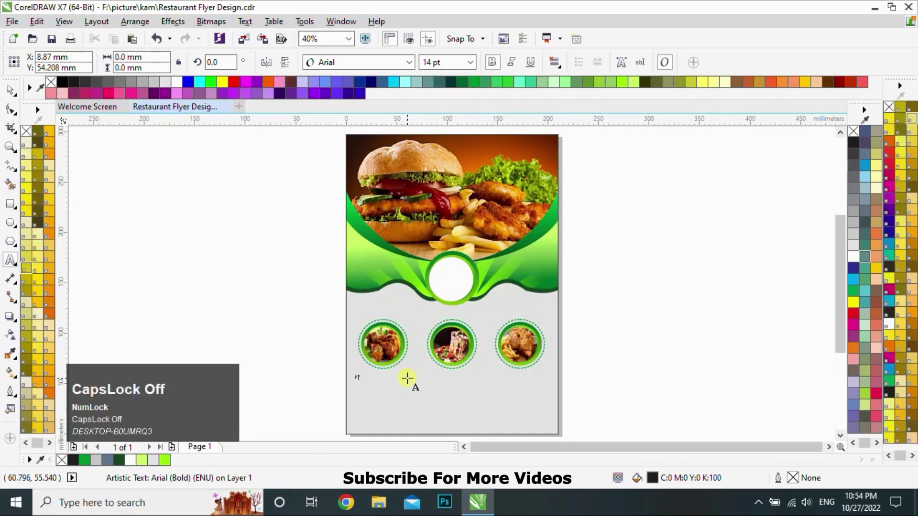
Enter the caption 'Food Item Name Here' under the left circle and nudge it into place.
type("ood")
key("space")
type("tem")
key("space")
type("ame")
key("space")
type("ere")
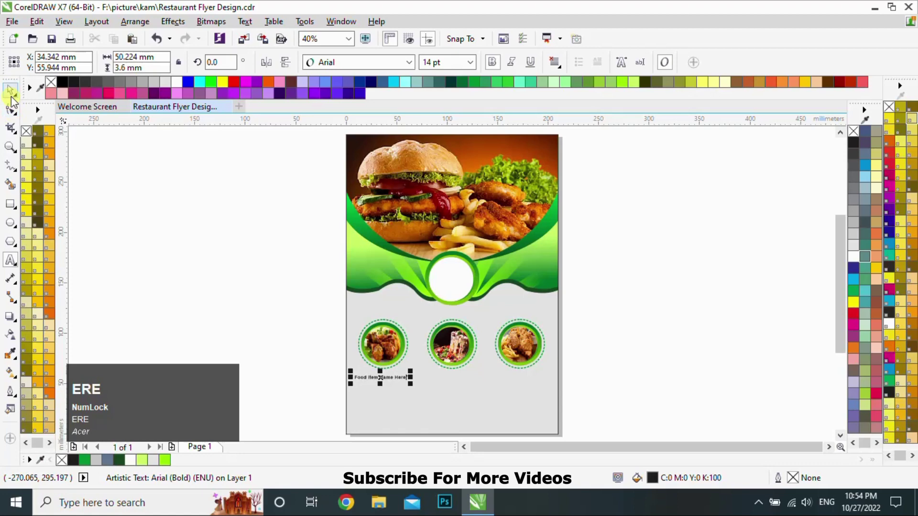
left_click(13, 94)
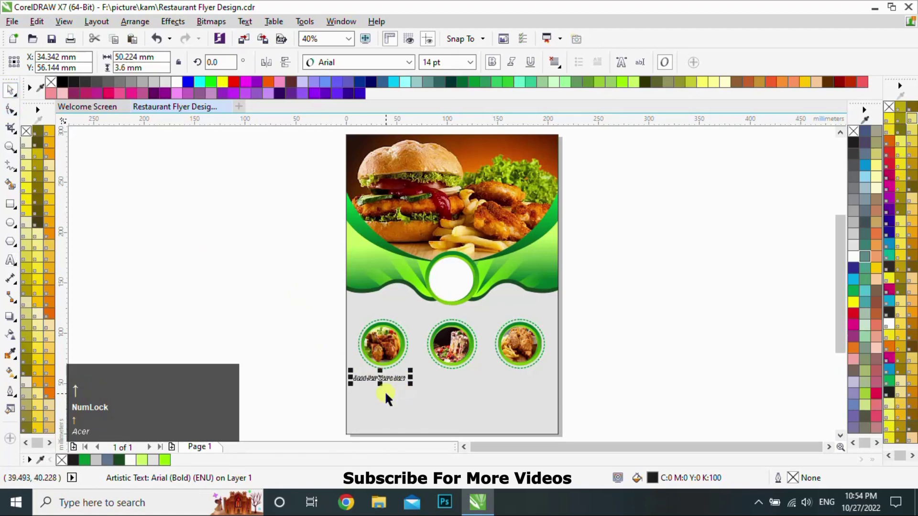
key("Right")
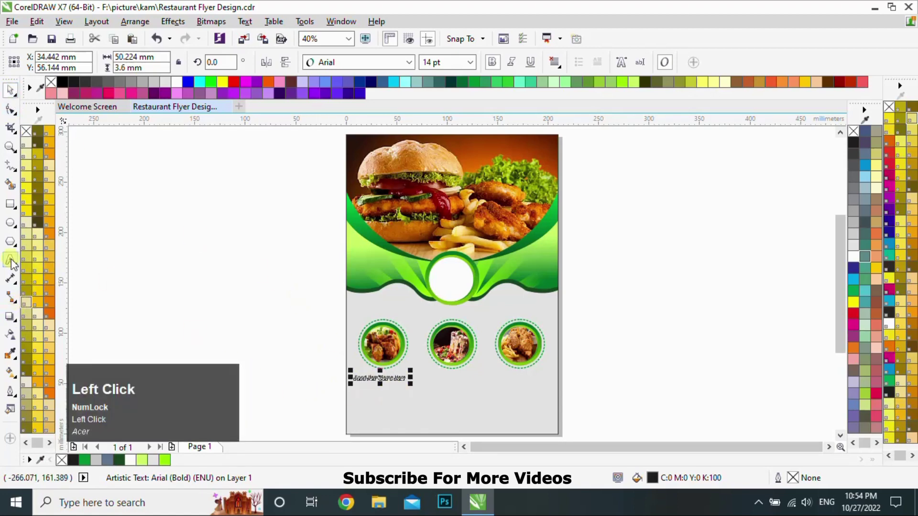
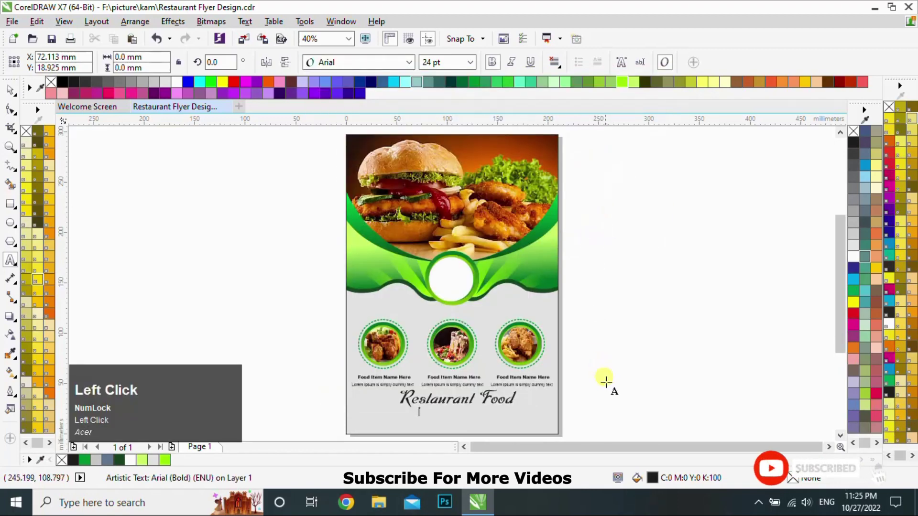
Enter the 'FLYER TEMPLATE' subtitle text below the Restaurant Food title.
key("f")
type("FLYEr")
key("space")
type("temp")
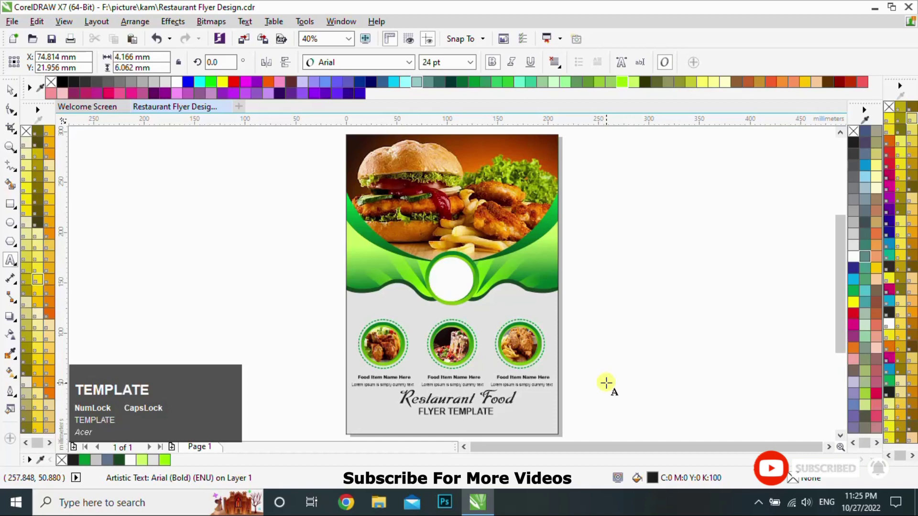
type("LATE")
key("ctrl+a")
Centre the subtitle beneath 'Restaurant Food' and select title and subtitle together.
left_click_drag(624, 89, 348, 403)
key("c")
left_click_drag(261, 378, 562, 400)
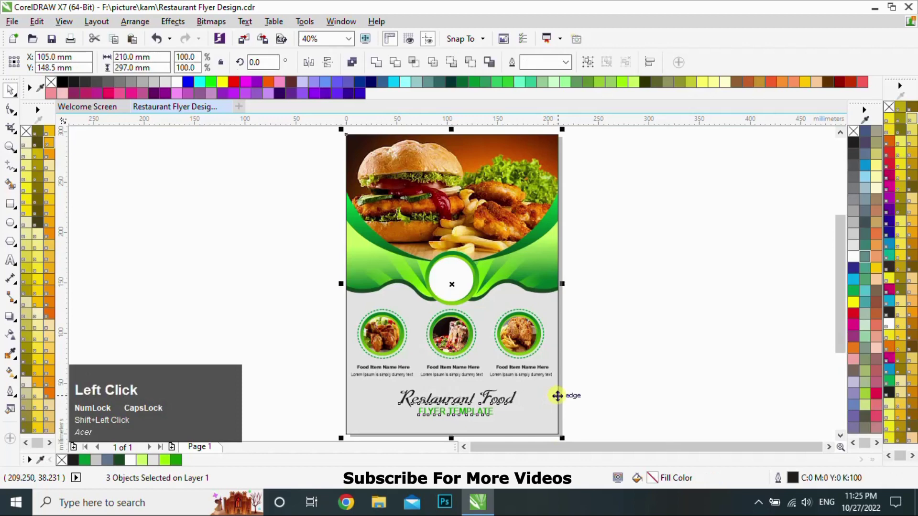
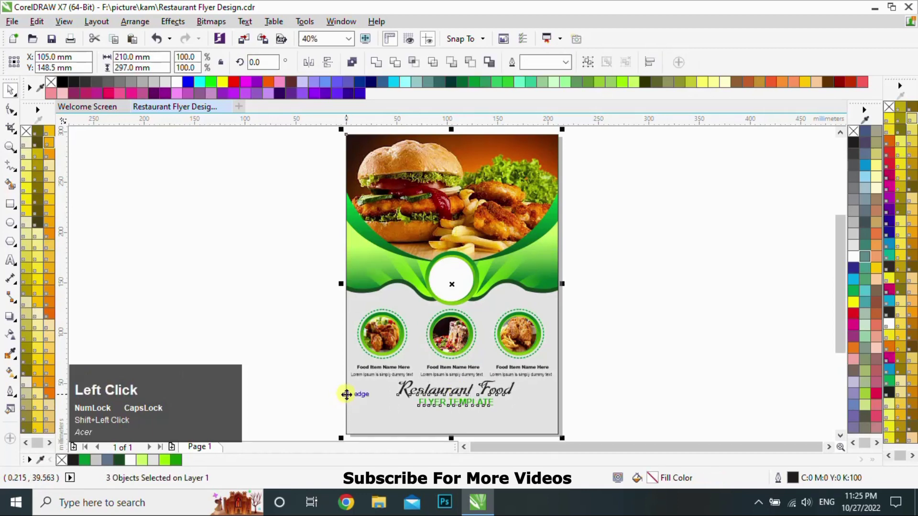
Draw a thin full-width rectangle bar across the flyer below the title.
key("c")
left_click_drag(619, 375, 91, 467)
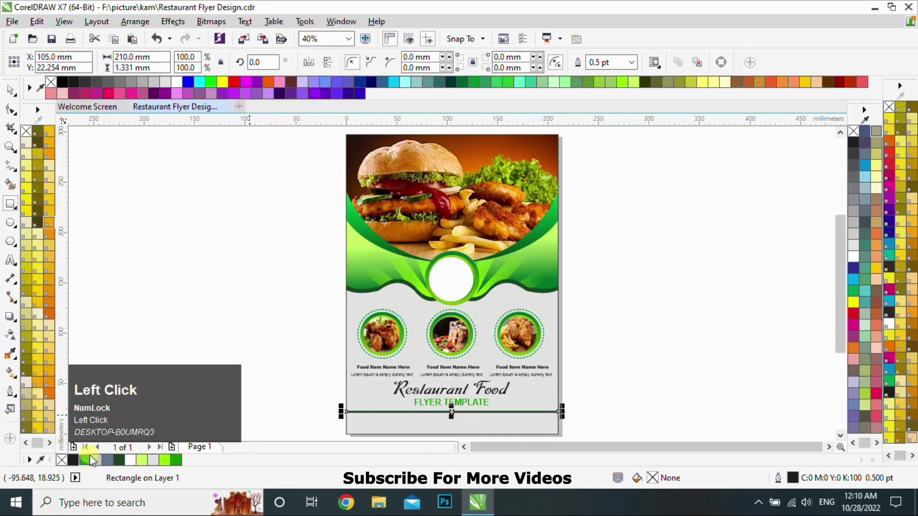
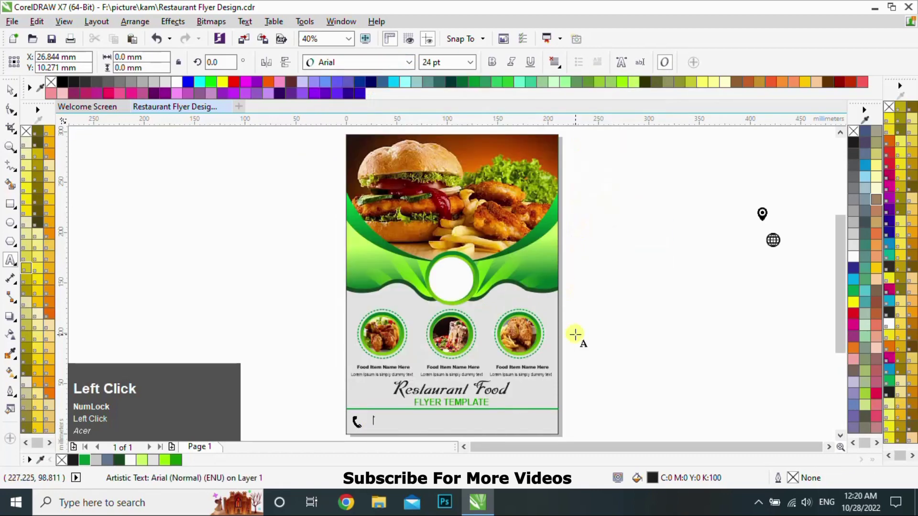
key("space")
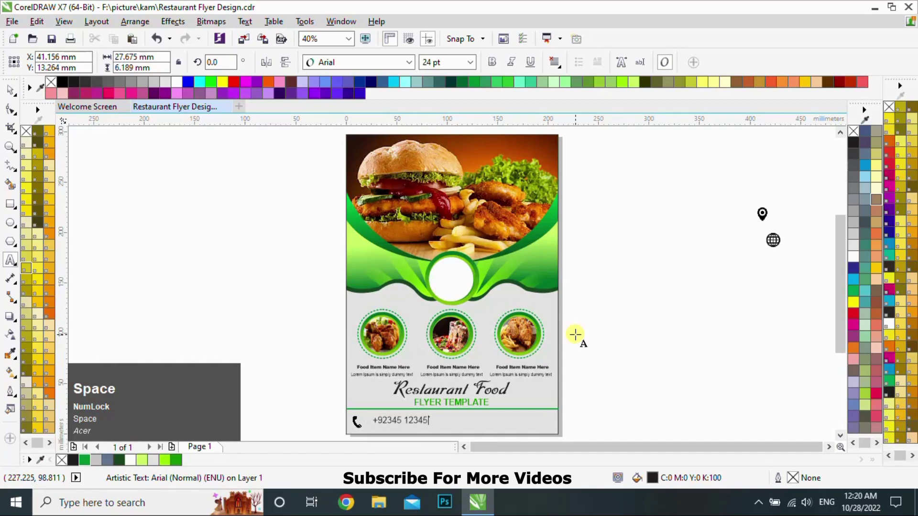
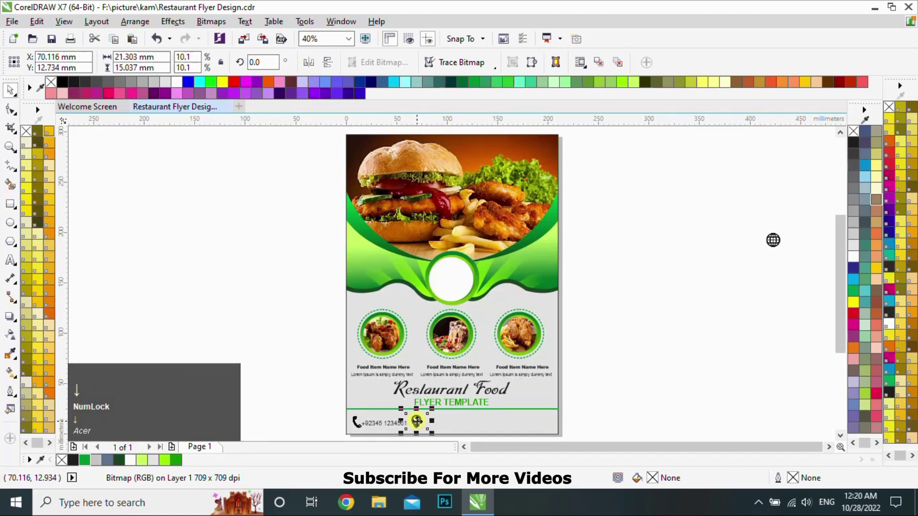
left_click(395, 426)
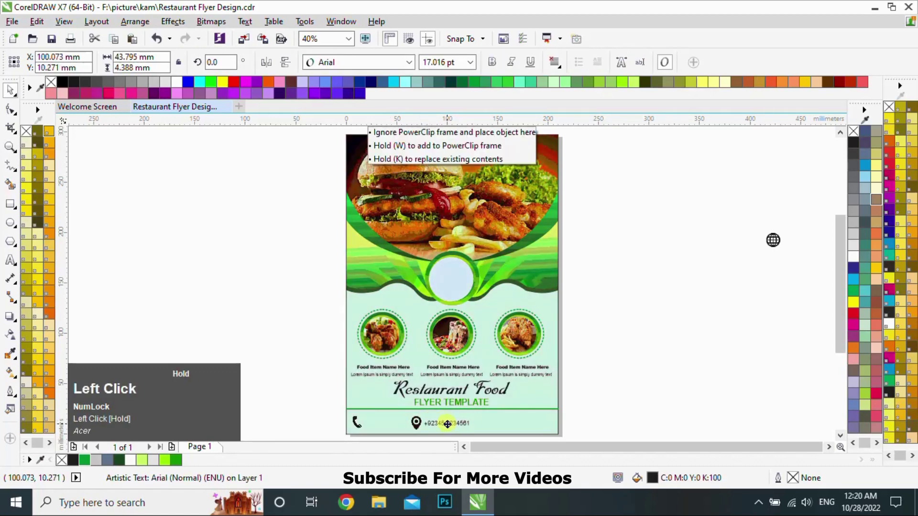
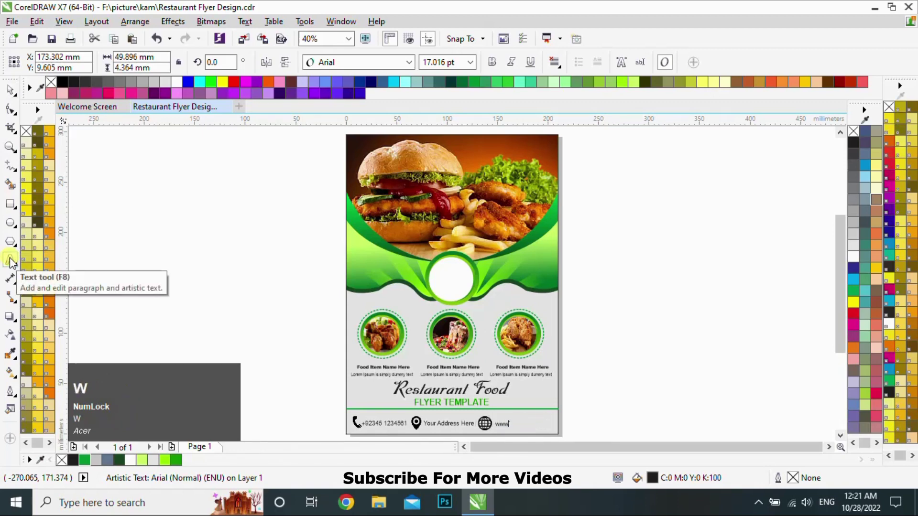
type("ebite.com")
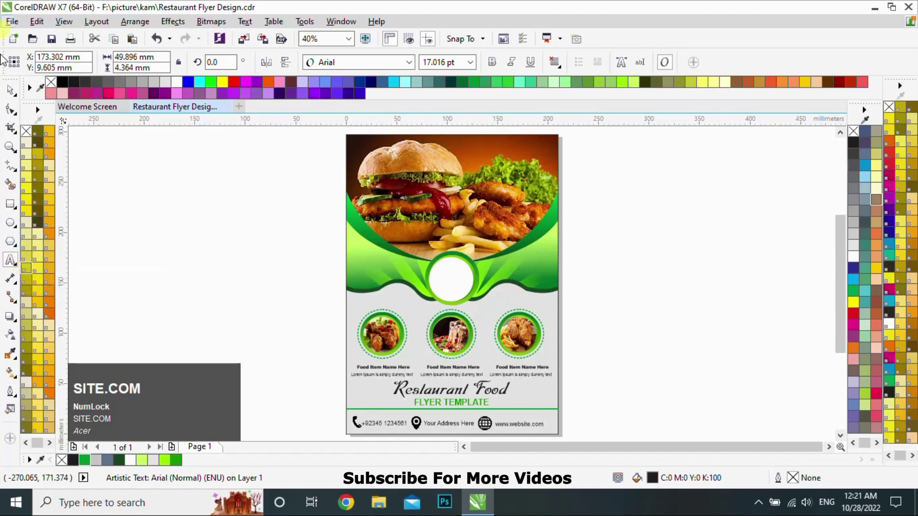
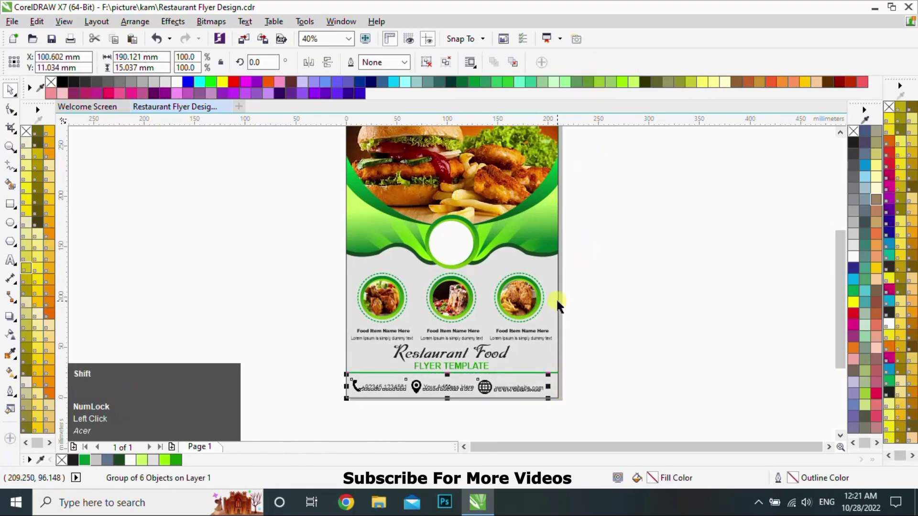
Centre the grouped contact details horizontally on the page along the bottom bar.
key("c")
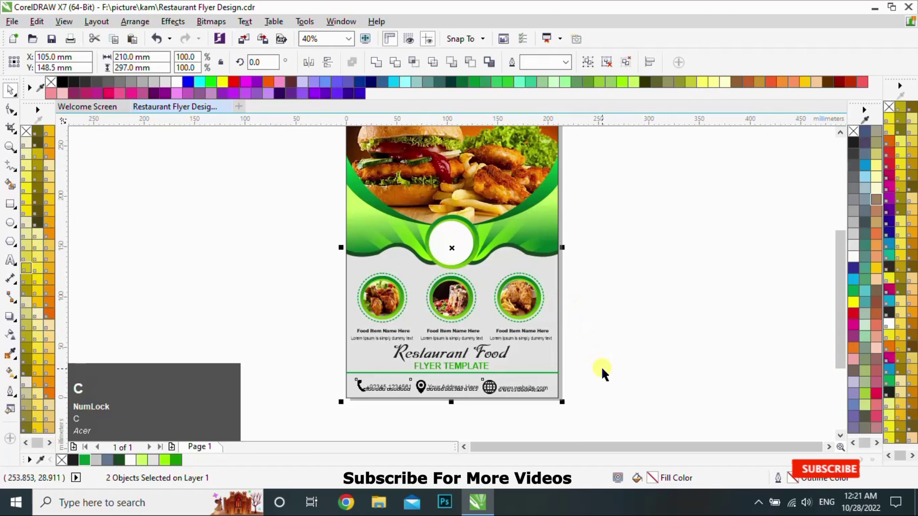
left_click(604, 373)
key("F4")
left_click(616, 380)
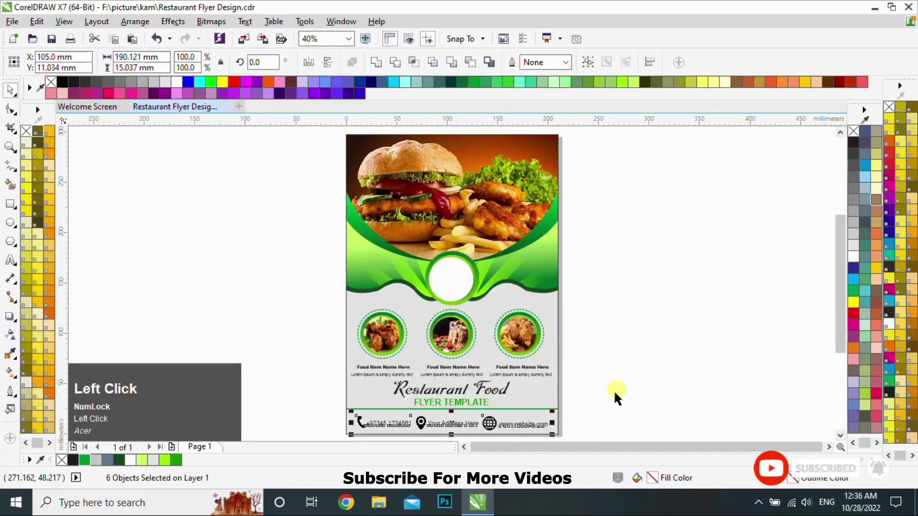
Import the Restaurant logo artwork and place it beside the page.
key("Up")
left_click_drag(616, 375, 442, 297)
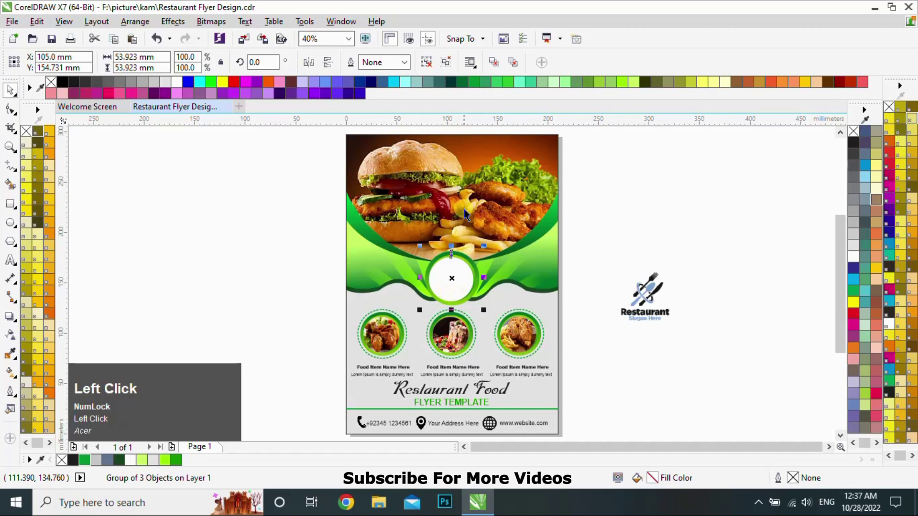
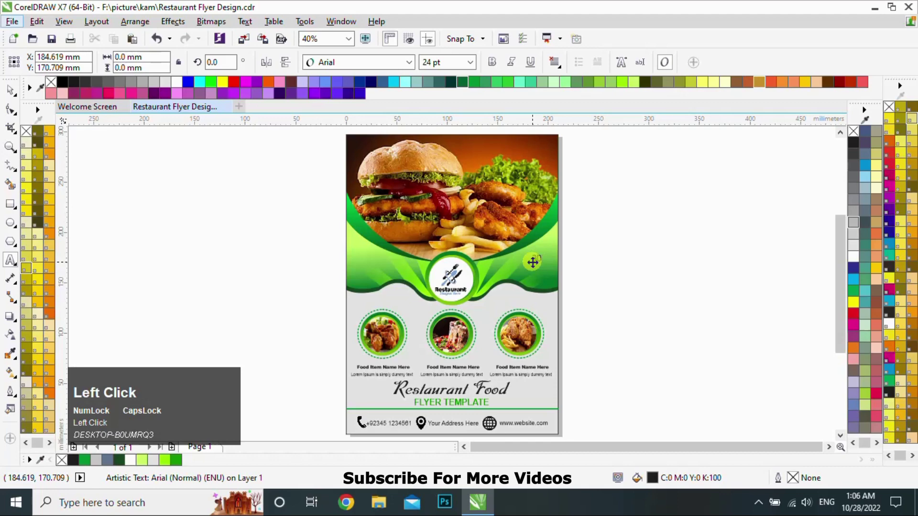
Write 30% in light yellow-green, duplicate it and change the copy to OFF for the discount label.
key("shift+5")
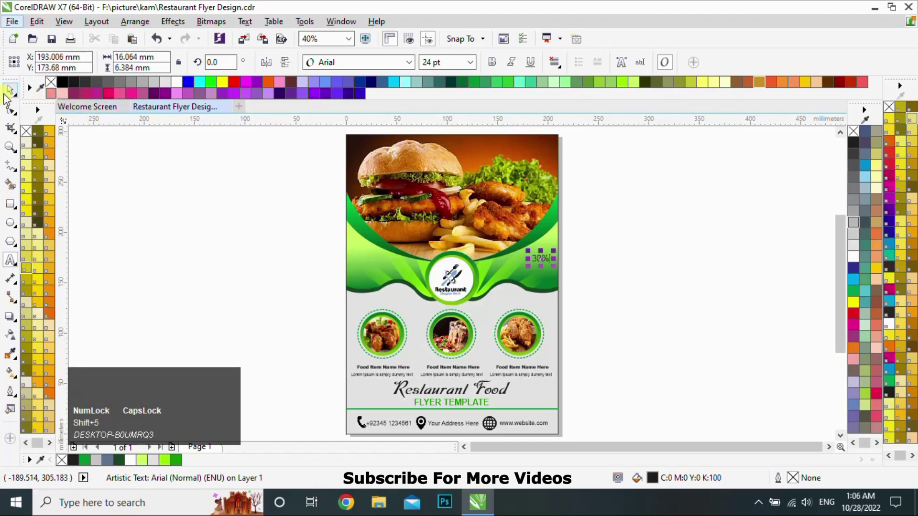
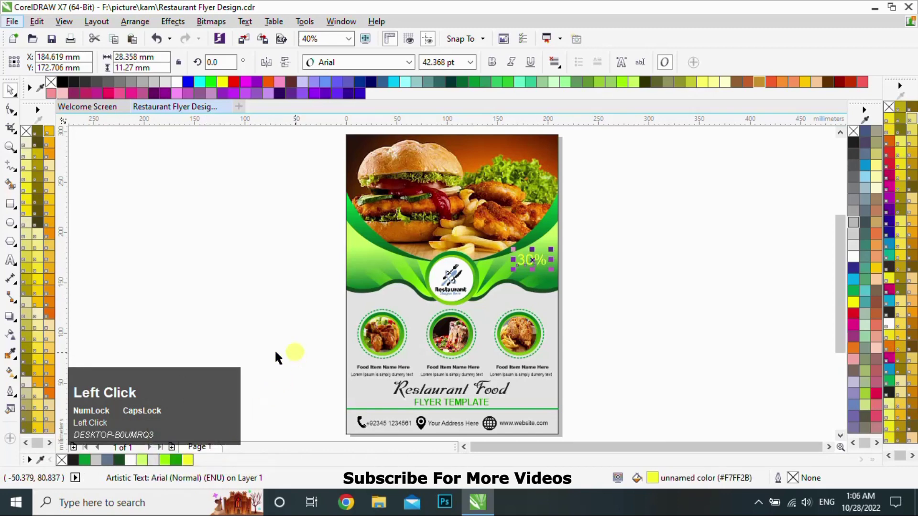
left_click(15, 263)
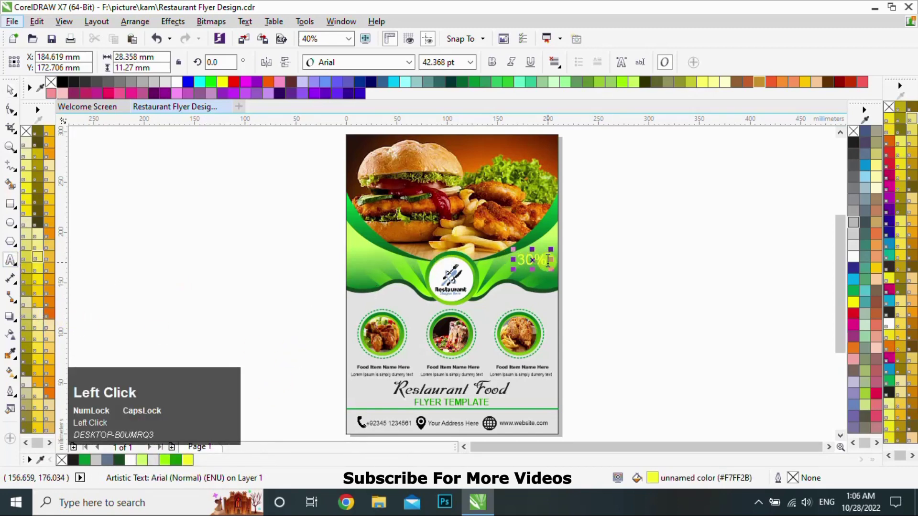
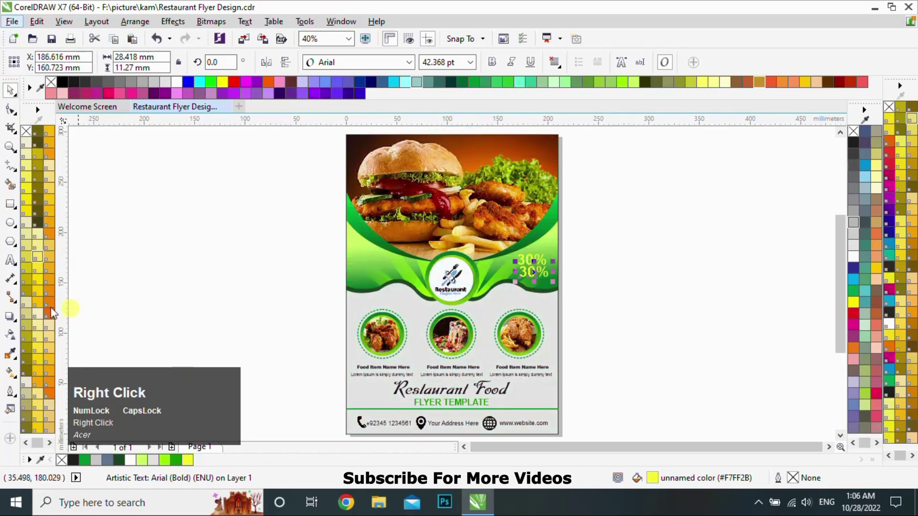
left_click(15, 263)
key("ctrl+a")
key("o")
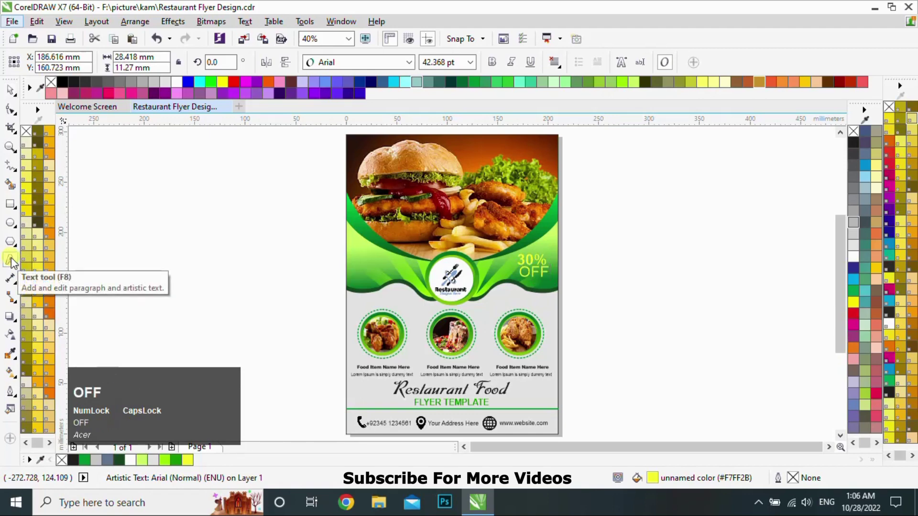
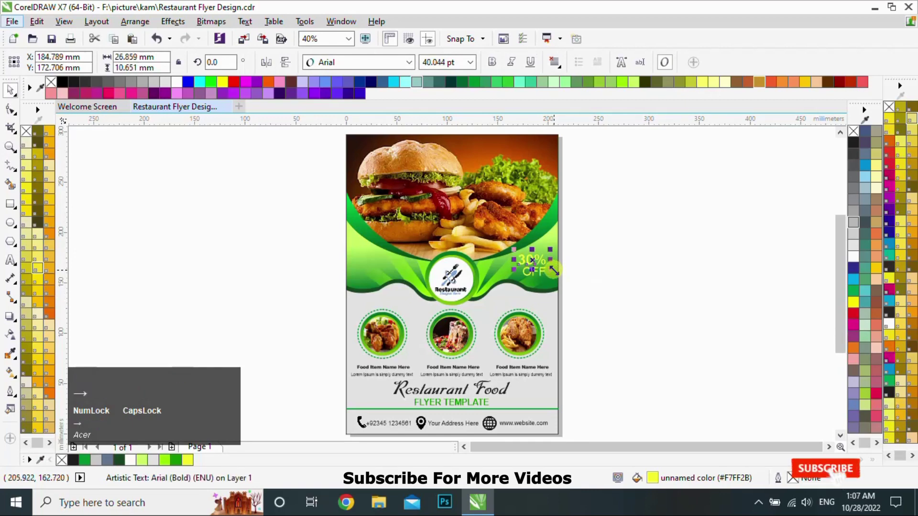
left_click(628, 301)
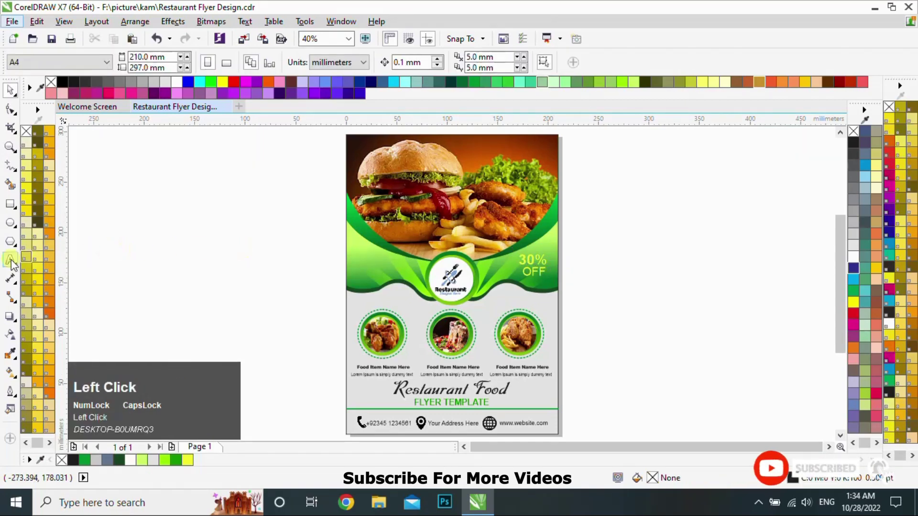
Add the word DELICIOUS in white on the banner's left side.
type("delicious")
key("ctrl+a")
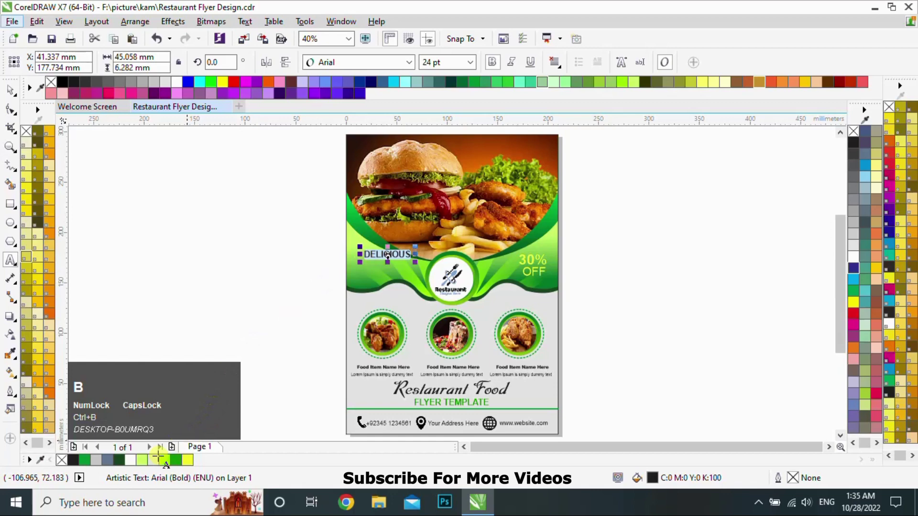
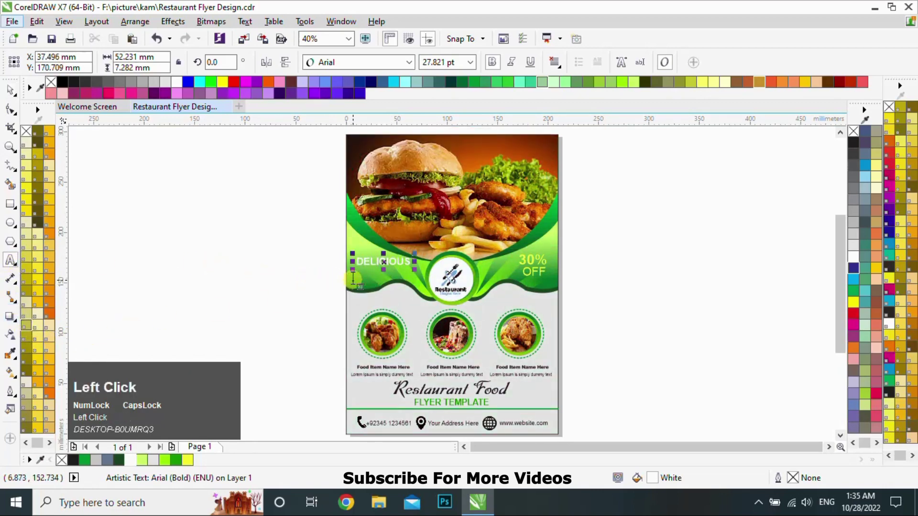
Add FOOD SERVICE below it and colour it orange via Edit Fill.
type("food")
key("space")
type("service")
key("ctrl+a")
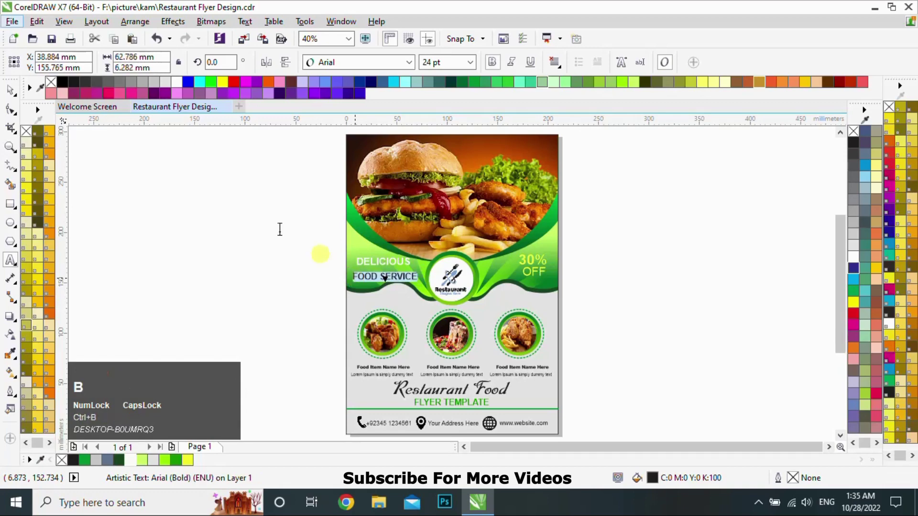
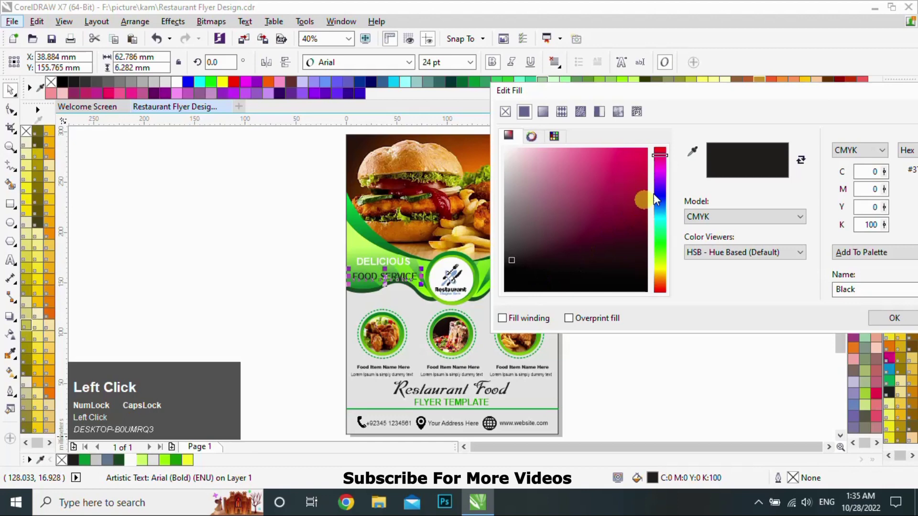
left_click(697, 154)
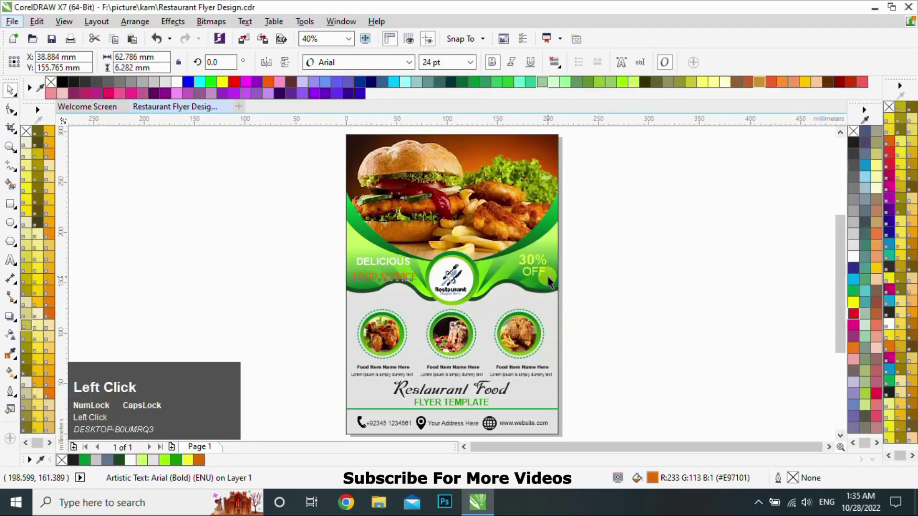
key("Up")
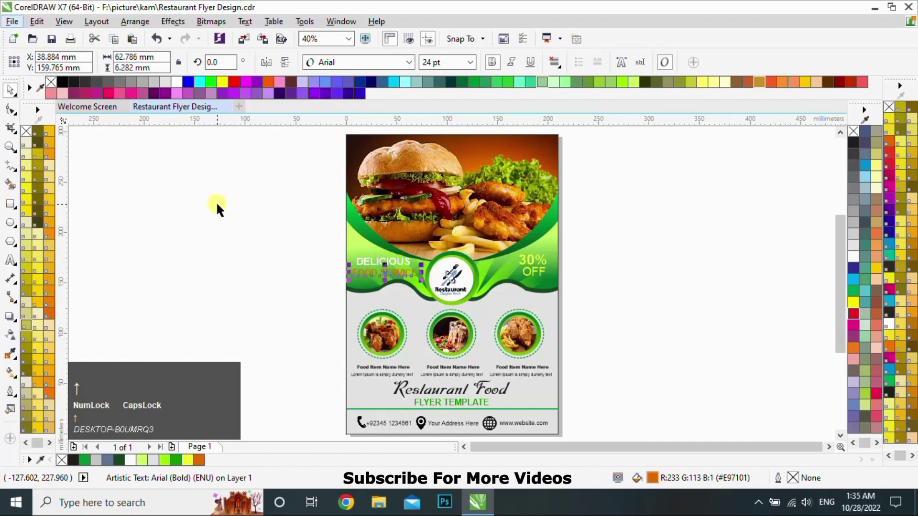